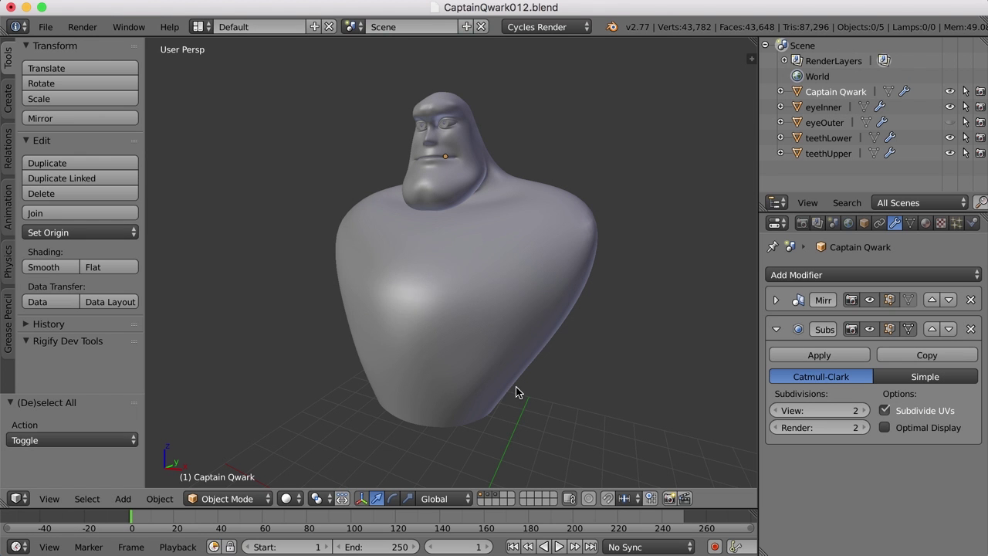
- Select Captain Qwark's body mesh and enter Edit Mode, orbiting to view the shoulder side
middle_click(552, 342)
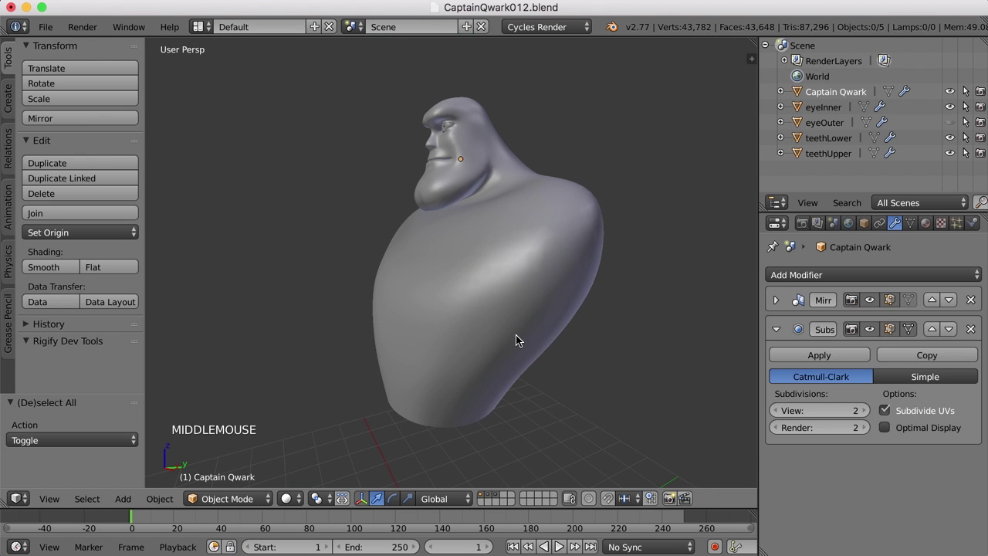
right_click(530, 321)
key("Tab")
middle_click(554, 308)
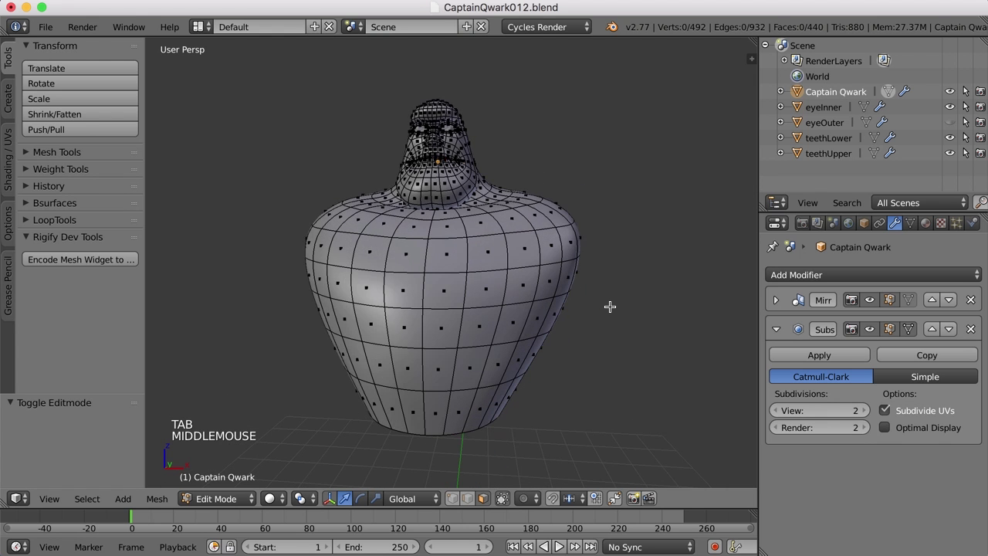
middle_click(548, 307)
middle_click(541, 302)
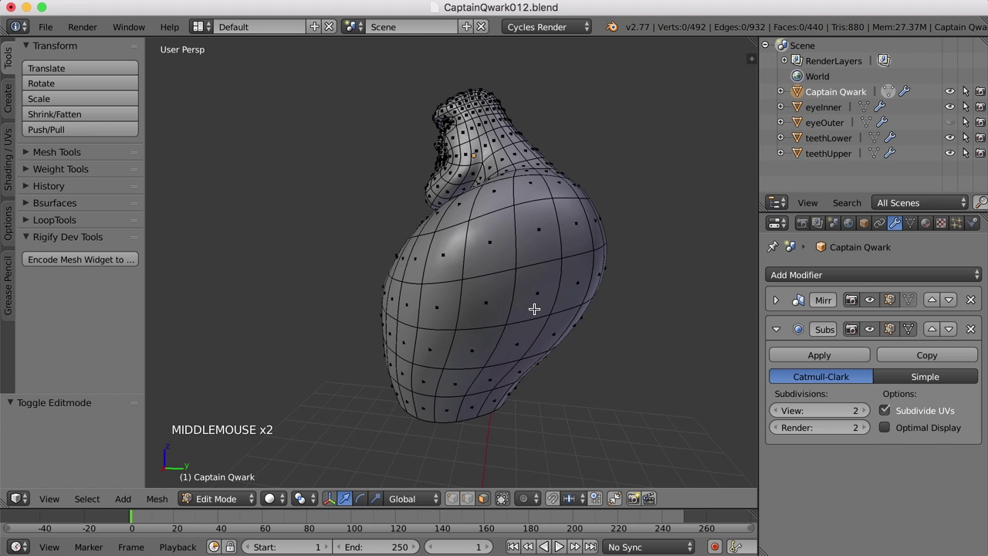
middle_click(560, 306)
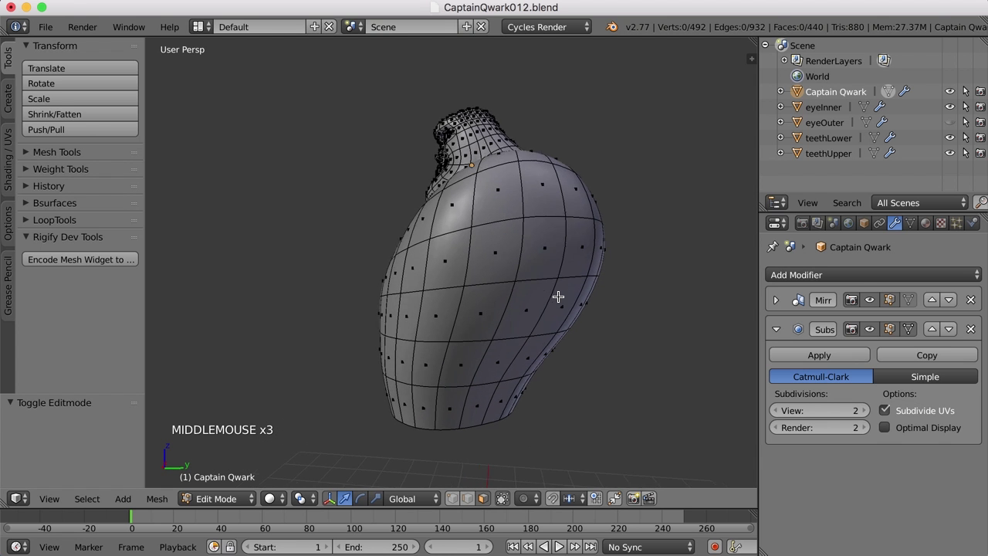
middle_click(550, 296)
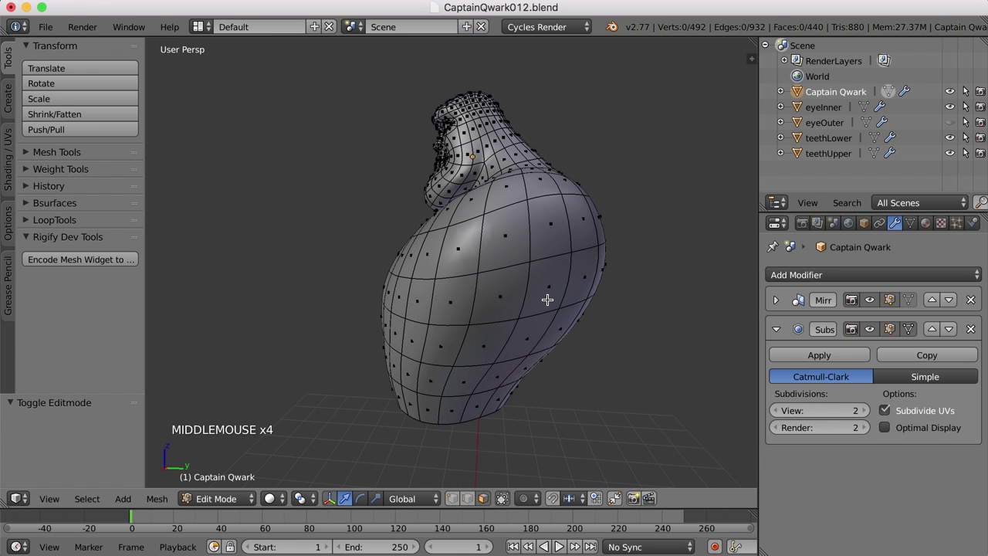
middle_click(542, 309)
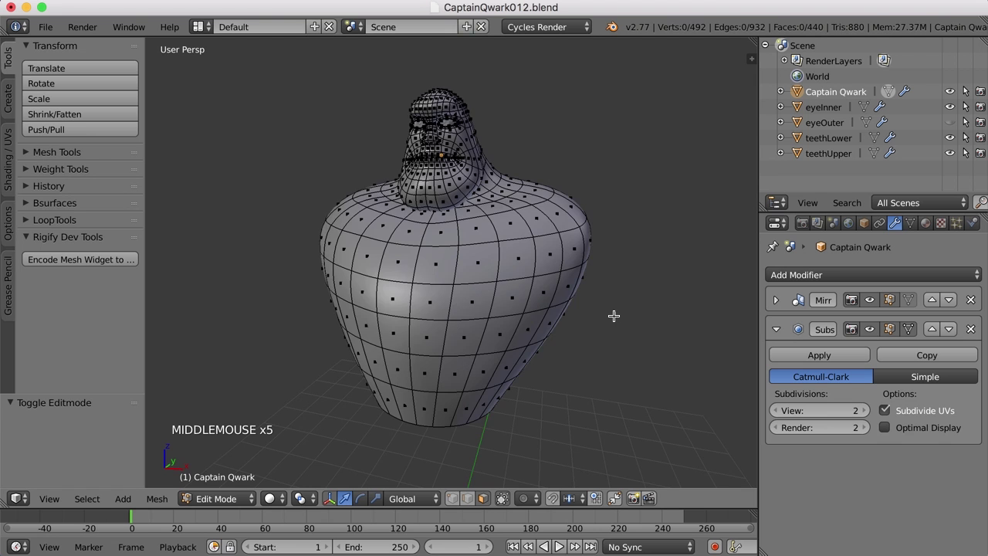
- Select the block of six faces on the shoulder side where the arm will emerge
right_click(477, 259)
right_click(519, 242)
right_click(554, 230)
right_click(559, 278)
right_click(521, 293)
right_click(470, 306)
scroll("down", 3)
middle_click(506, 346)
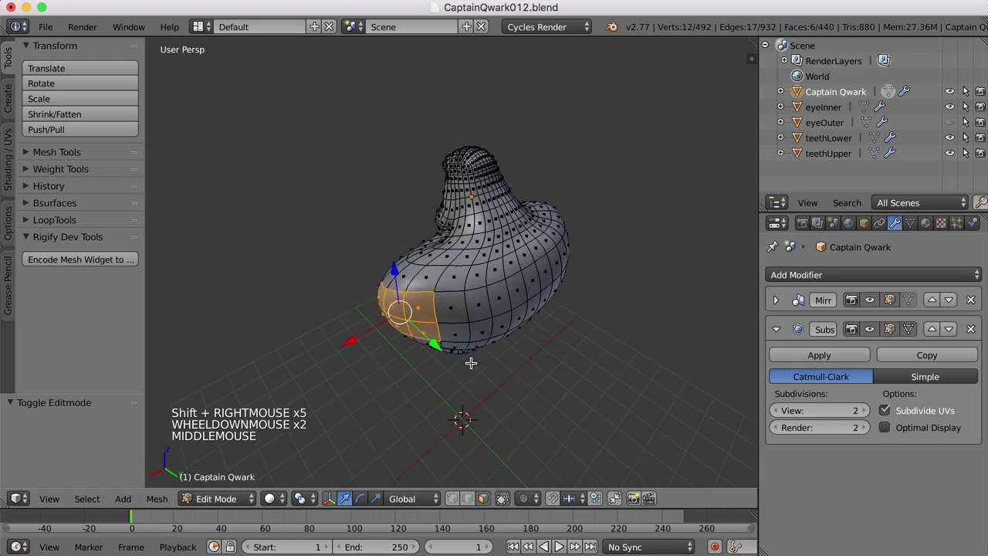
- Switch to the Character layout with Front and Right Ortho views and adjust the shoulder face selection
middle_click(504, 340)
left_click(195, 29)
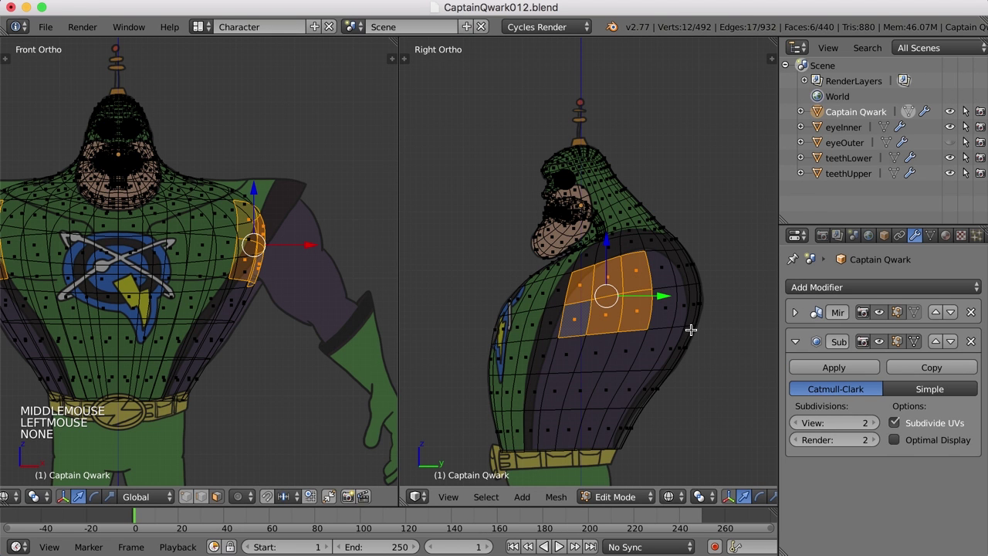
right_click(577, 319)
right_click(581, 292)
right_click(661, 262)
right_click(669, 298)
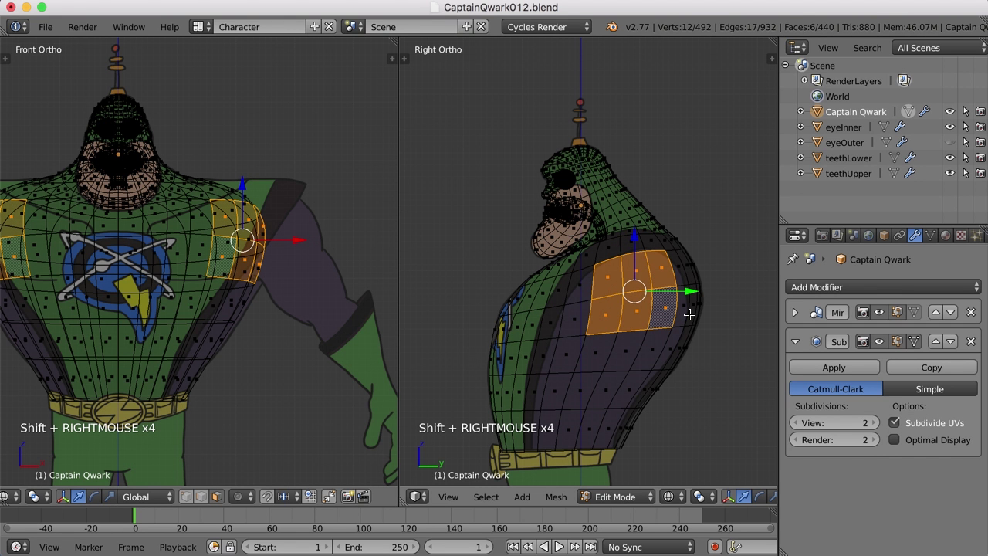
- View the mesh as solid and reselect the shoulder faces from the side
middle_click(689, 320)
key("z")
middle_click(713, 339)
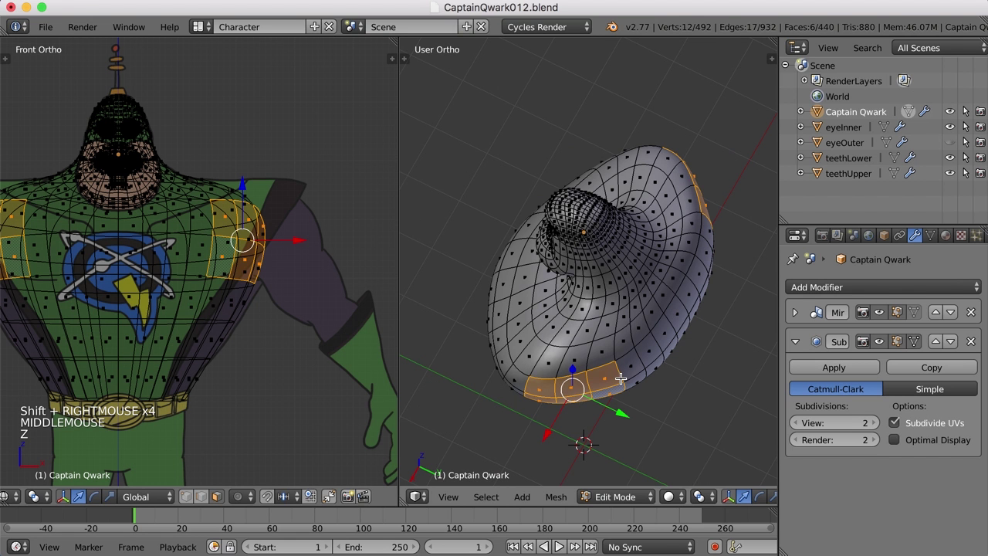
middle_click(661, 405)
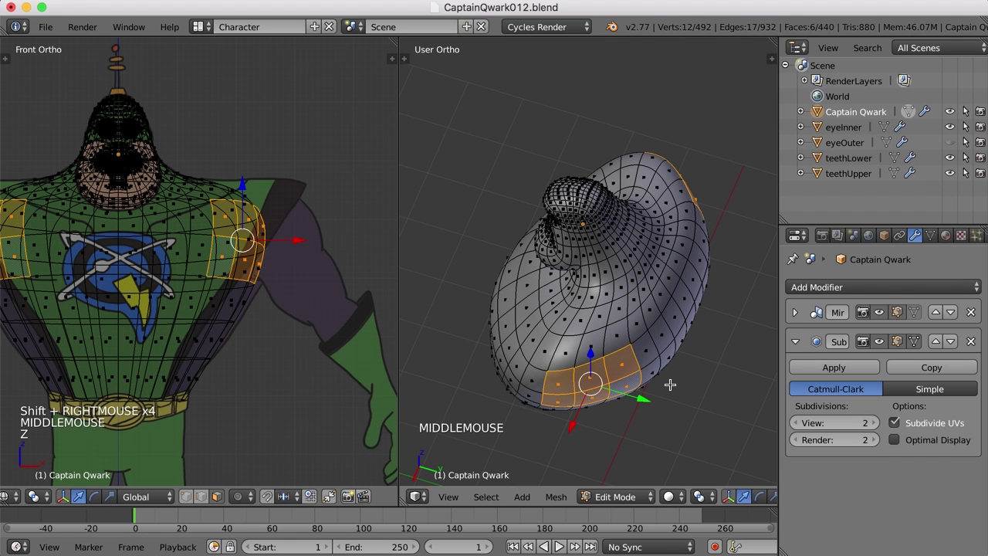
middle_click(557, 409)
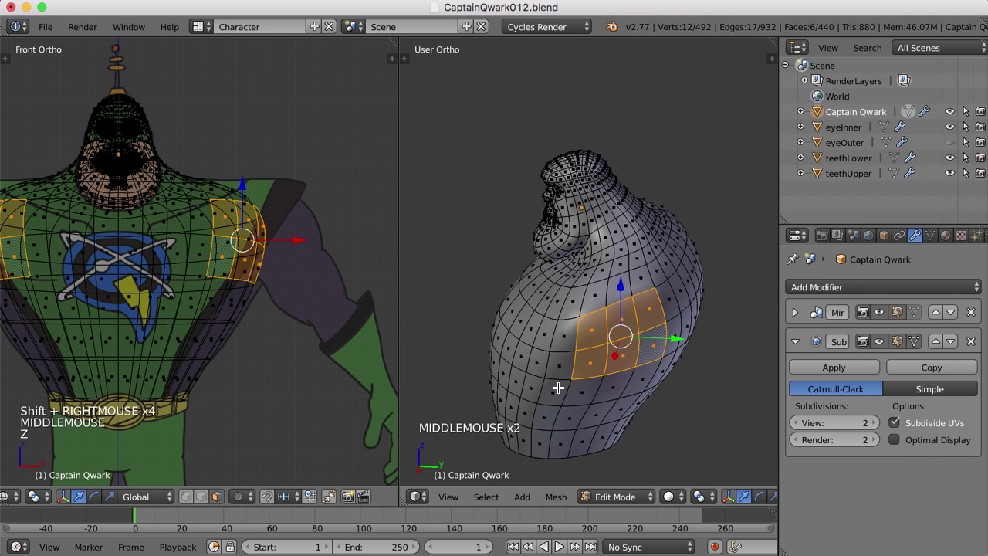
right_click(655, 339)
right_click(653, 299)
right_click(561, 330)
right_click(562, 356)
- Return the side view to straight side ortho with the reference drawing visible and centre both views on the shoulder
middle_click(602, 363)
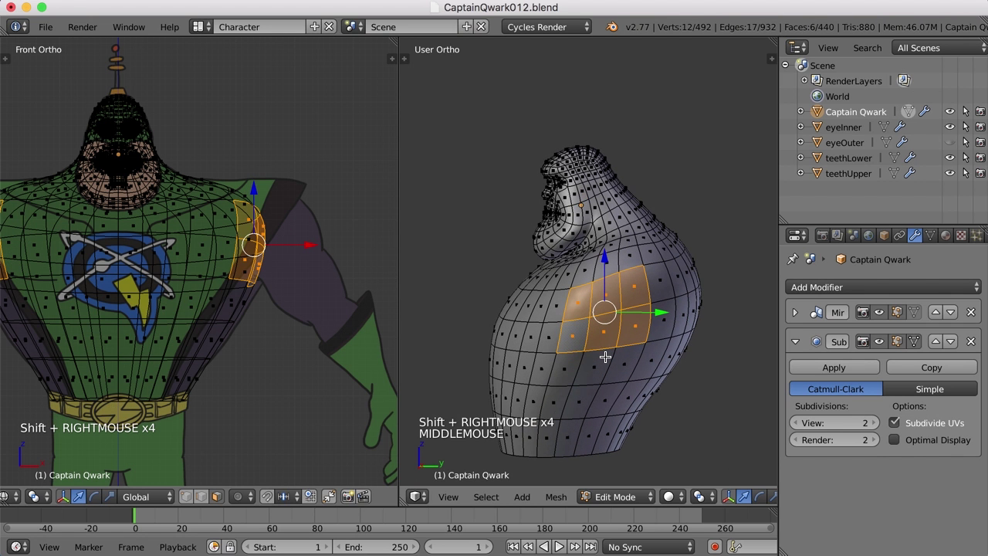
key("KP_3")
key("z")
middle_click(594, 363)
middle_click(114, 235)
scroll("down", 3)
middle_click(229, 287)
scroll("up", 3)
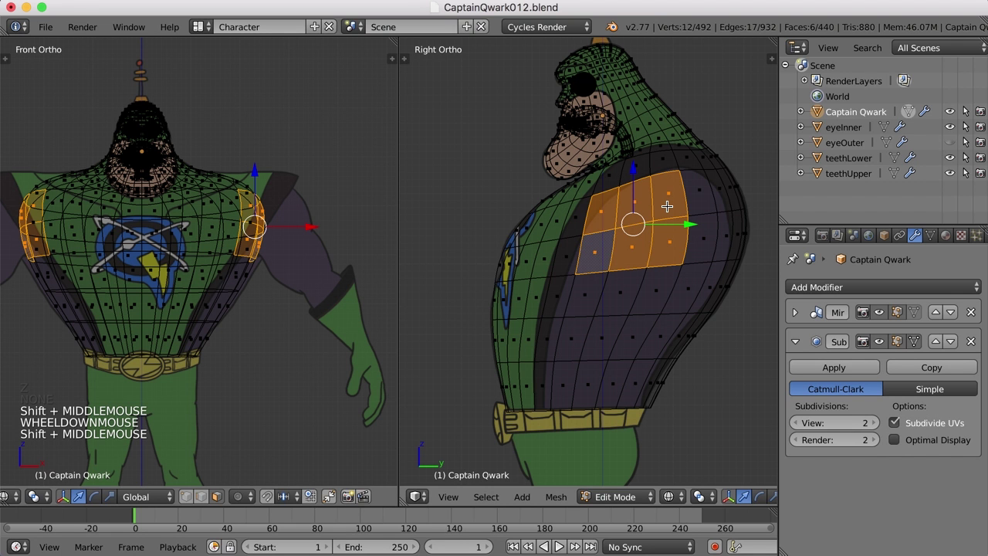
- Delete the selected shoulder faces to open the arm hole and hide the Subsurf display while editing
key("x")
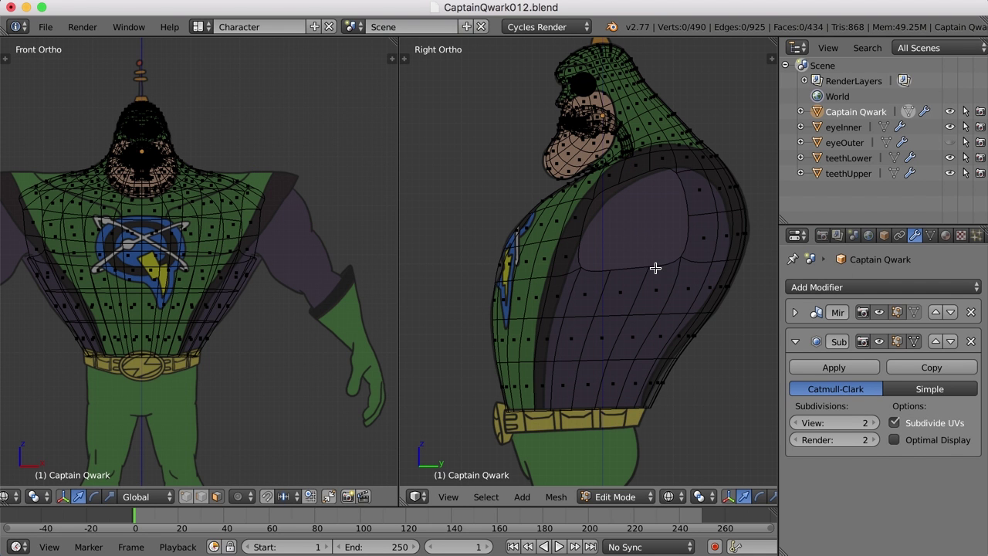
key("ctrl+Tab")
key("ctrl+Tab")
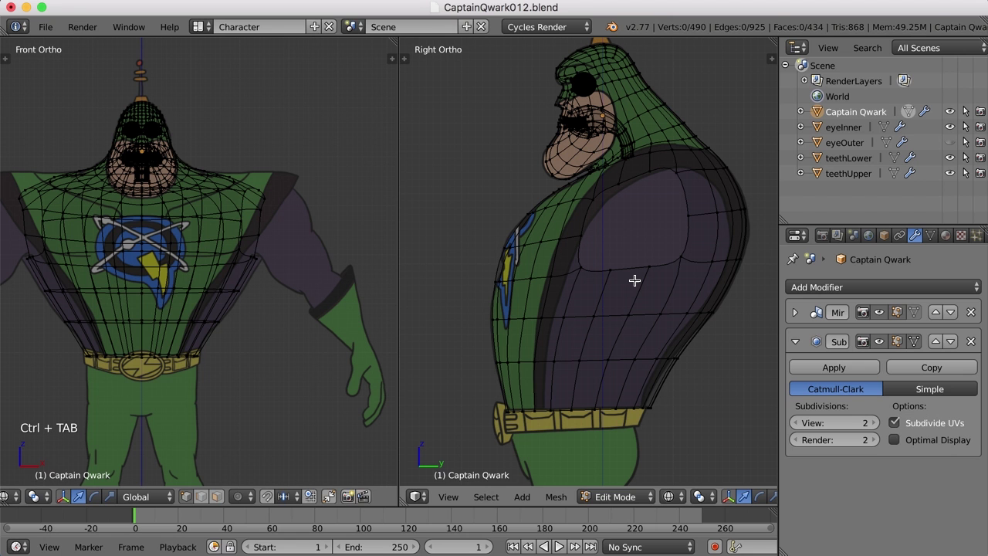
left_click(886, 348)
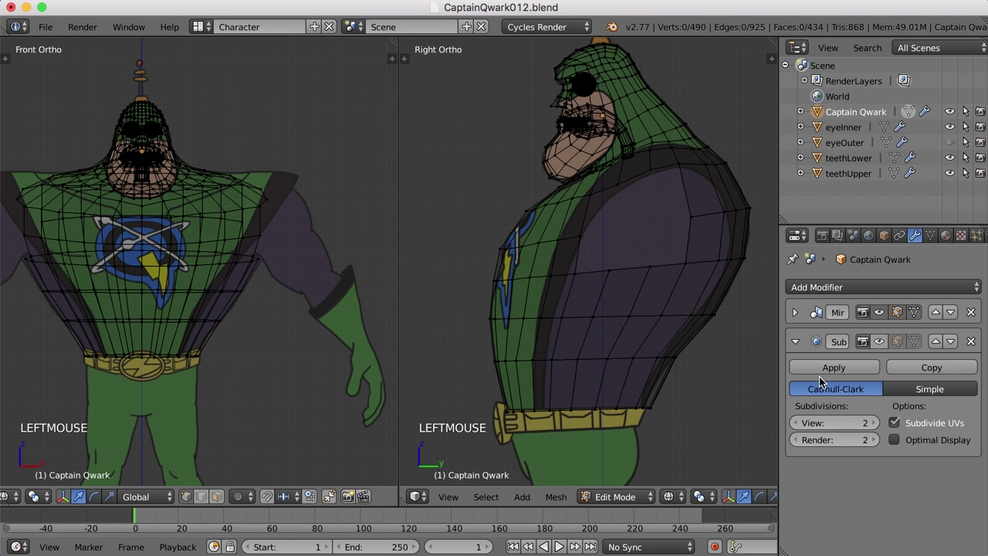
- Grab three border vertices of the hole into place against the reference
right_click(683, 164)
key("g")
left_click(681, 181)
right_click(688, 260)
key("g")
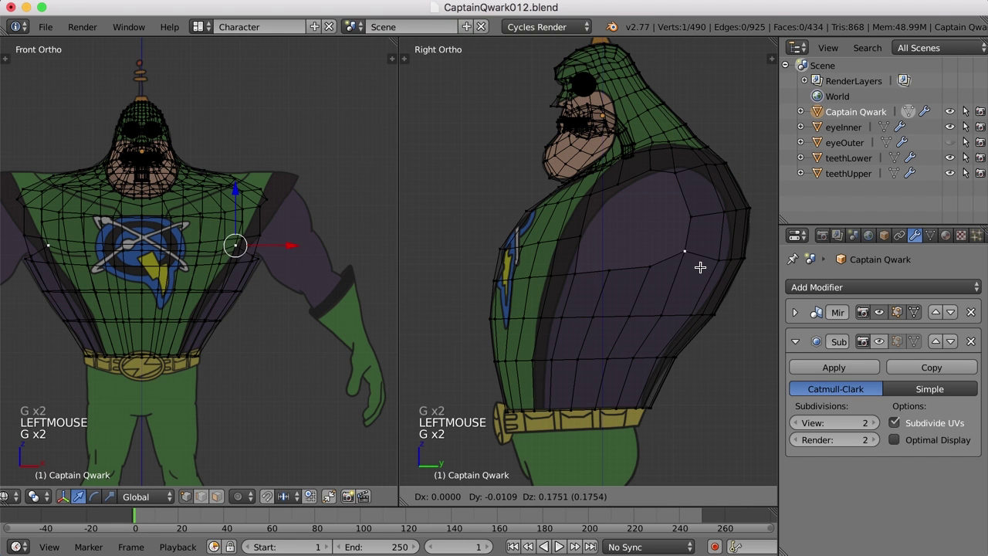
left_click(666, 279)
right_click(576, 271)
key("g")
left_click(641, 280)
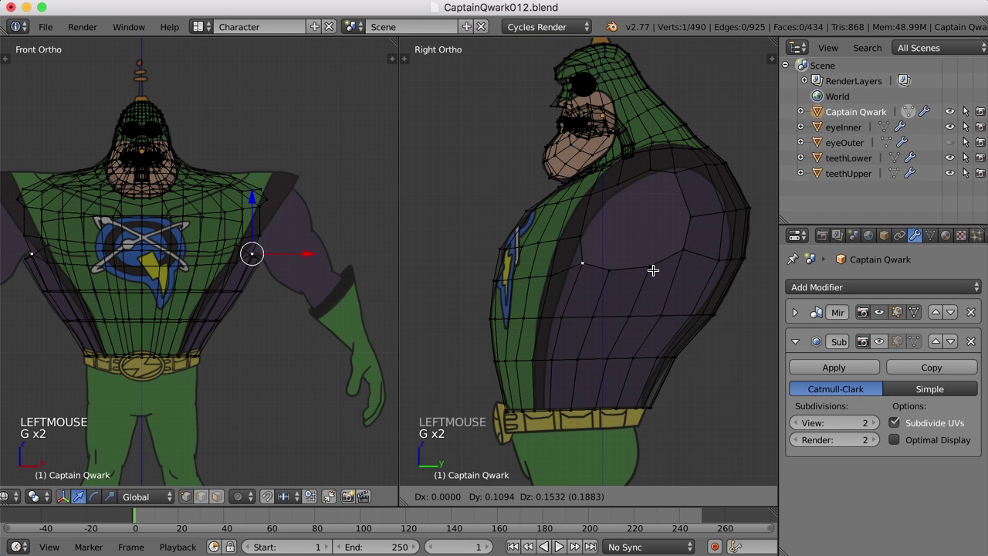
- Move further border vertices of the shoulder hole to follow the drawing
left_click(623, 182)
right_click(593, 192)
key("g")
left_click(641, 196)
right_click(620, 184)
key("g")
middle_click(663, 180)
- Move rim vertices of the shoulder opening to round out its outline
middle_click(517, 295)
scroll("up", 3)
middle_click(598, 219)
middle_click(520, 306)
left_click(375, 294)
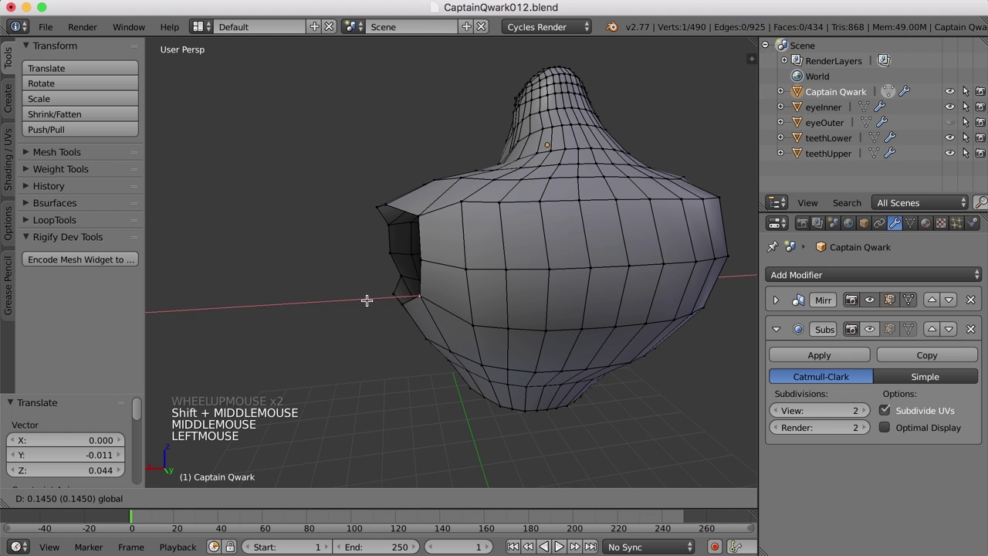
right_click(421, 211)
left_click(367, 215)
scroll("up", 3)
middle_click(420, 282)
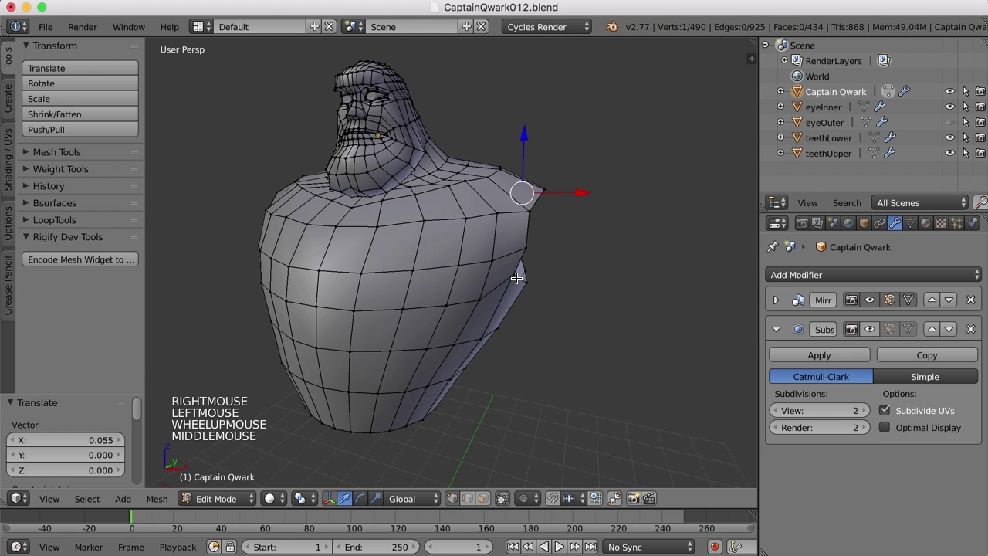
right_click(515, 274)
left_click(577, 275)
- Re-enable the Subsurf edit-mode display and adjust another rim vertex with smoothing shown
middle_click(502, 274)
scroll("down", 3)
middle_click(421, 328)
scroll("up", 3)
middle_click(561, 312)
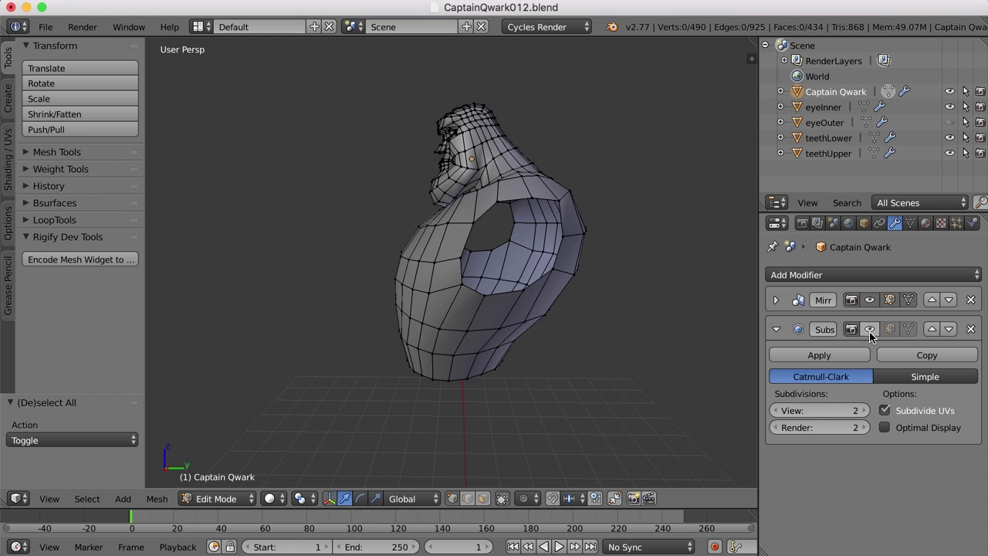
left_click(872, 335)
middle_click(619, 346)
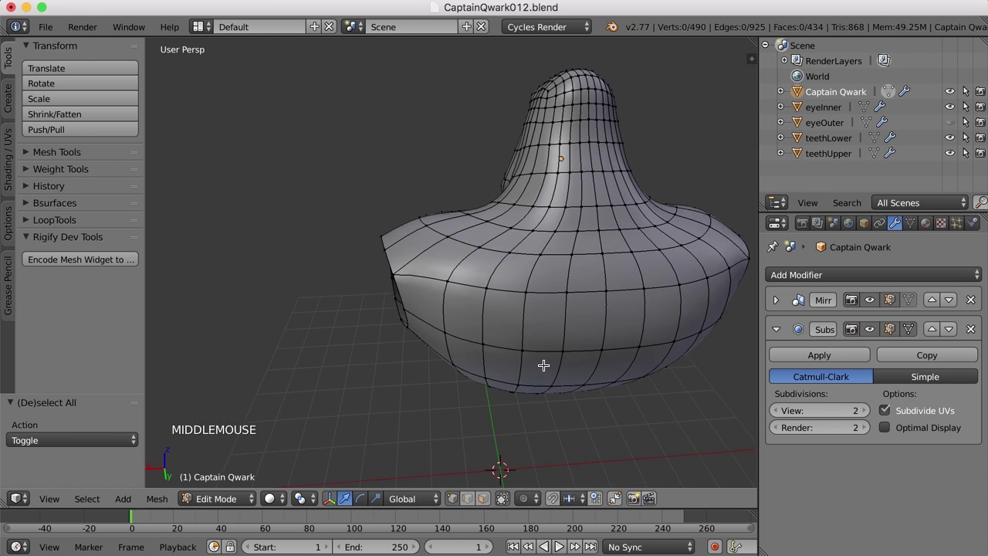
right_click(396, 283)
left_click(343, 281)
middle_click(370, 313)
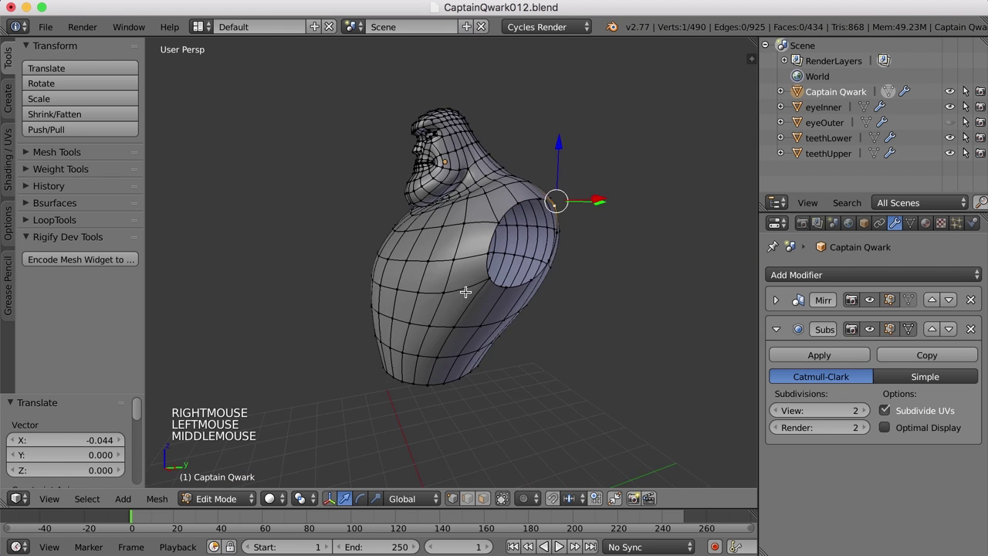
- Select the edge loop around the shoulder hole in the Character layout and flatten it along X
key("a")
right_click(511, 232)
middle_click(574, 301)
left_click(211, 25)
scroll("down", 3)
middle_click(311, 253)
key("s")
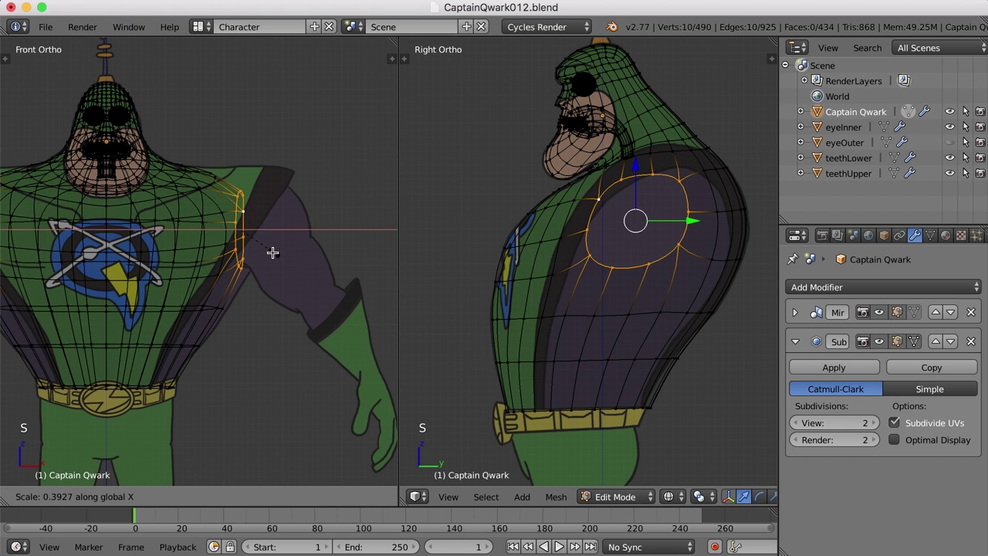
key("s")
left_click(270, 251)
double_click(297, 229)
left_click(245, 174)
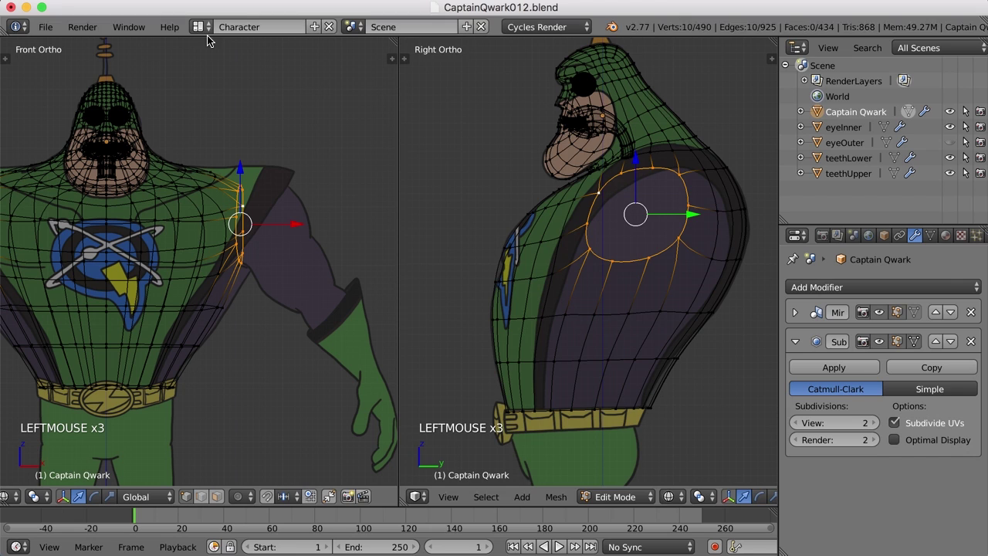
- Check the flattened loop in a straight side ortho view and start scaling it up to the arm size
middle_click(668, 270)
key("z")
middle_click(632, 312)
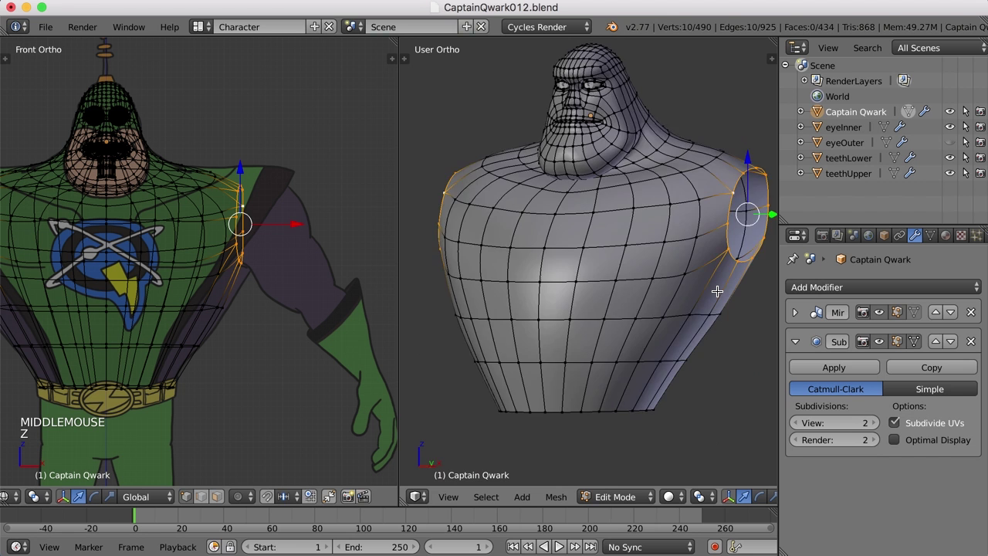
key("KP_3")
key("KP_3")
key("z")
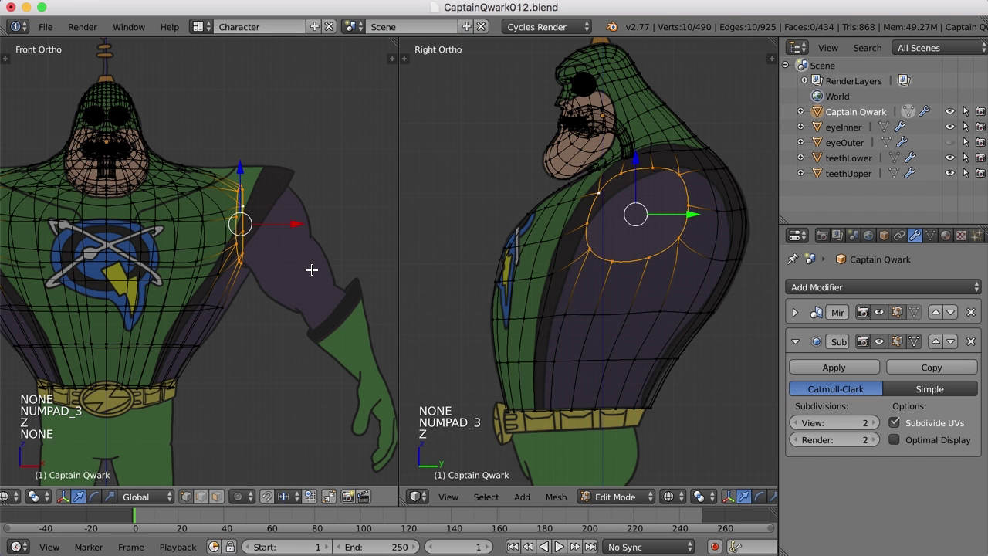
key("s")
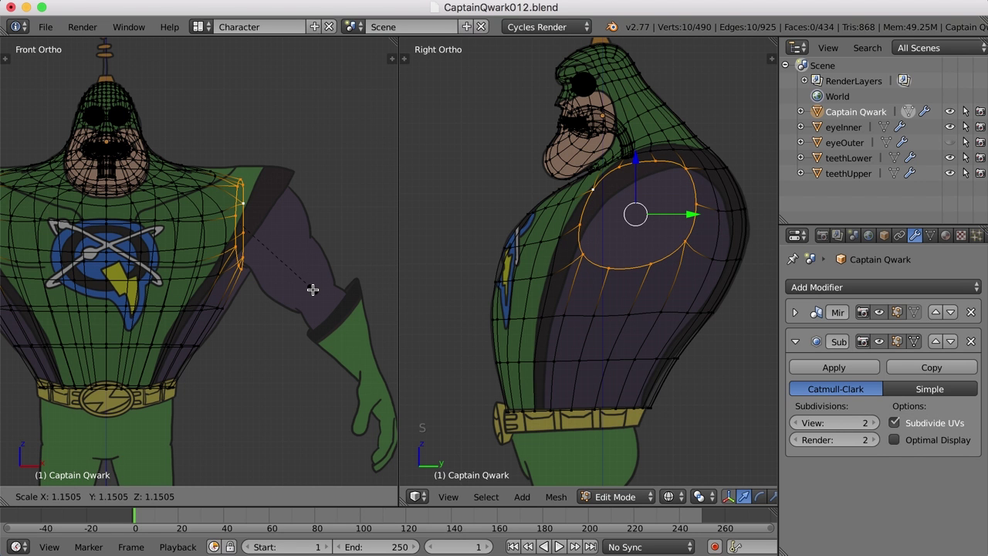
- Confirm the enlarged loop, extrude it outward along X into an arm section and rotate the new ring
left_click(311, 282)
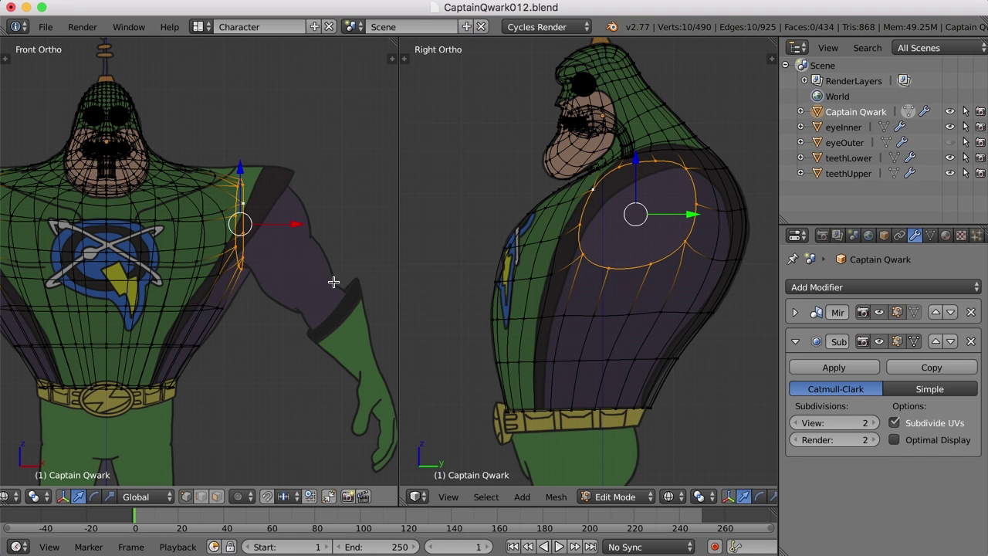
key("e")
left_click(336, 286)
scroll("up", 3)
middle_click(286, 251)
scroll("up", 3)
middle_click(291, 243)
key("r")
left_click(330, 313)
middle_click(339, 299)
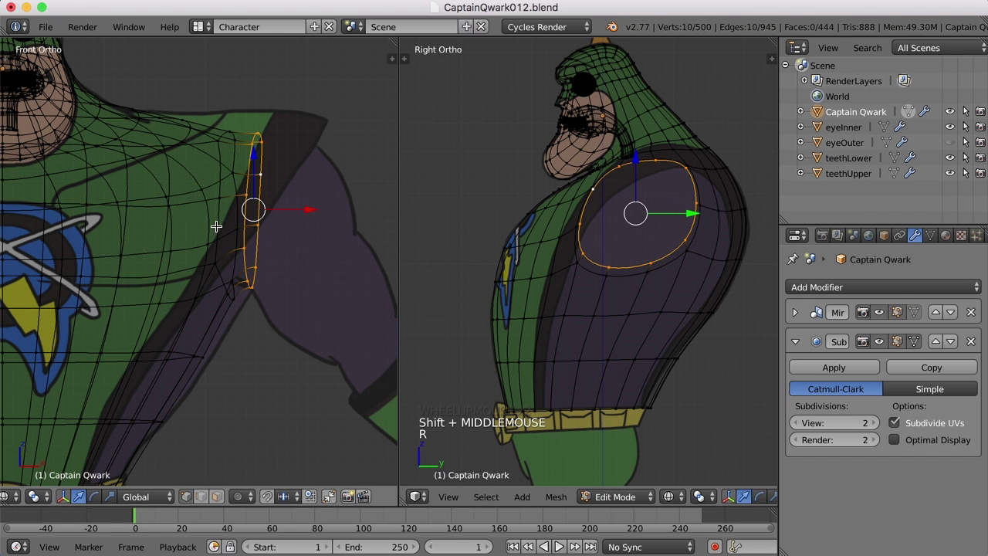
- Reselect the arm's end ring, extrude it further along the sleeve and tilt it to follow the arm
key("super+z")
right_click(238, 140)
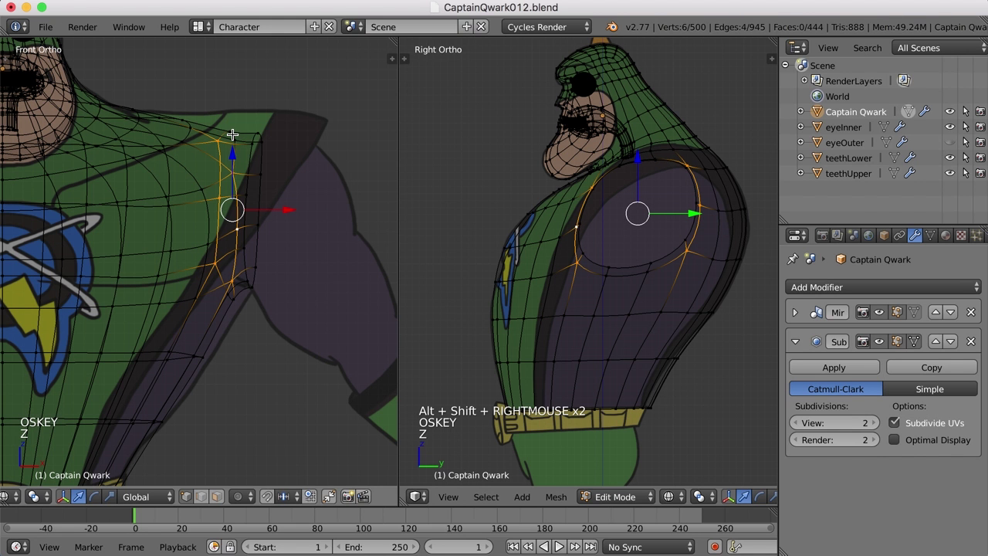
right_click(233, 134)
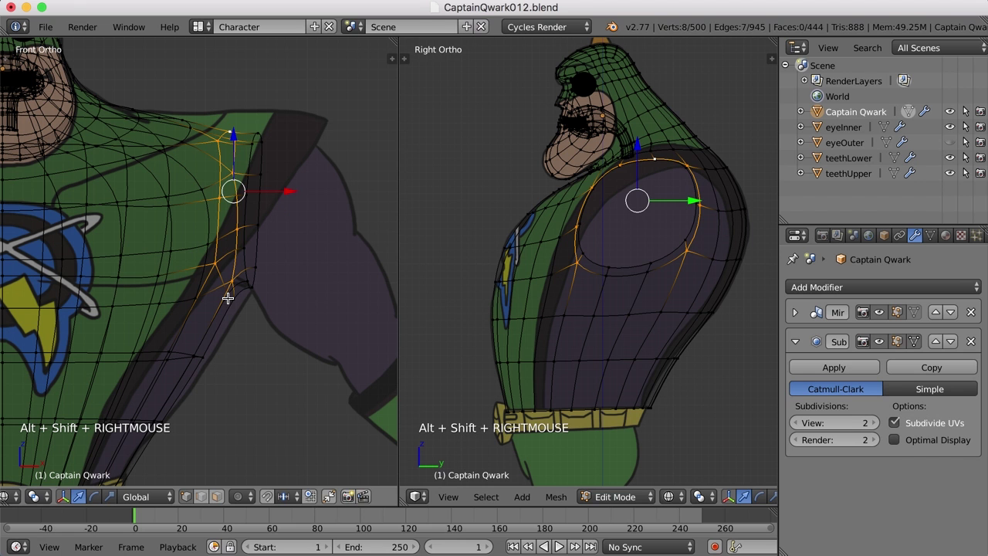
right_click(230, 297)
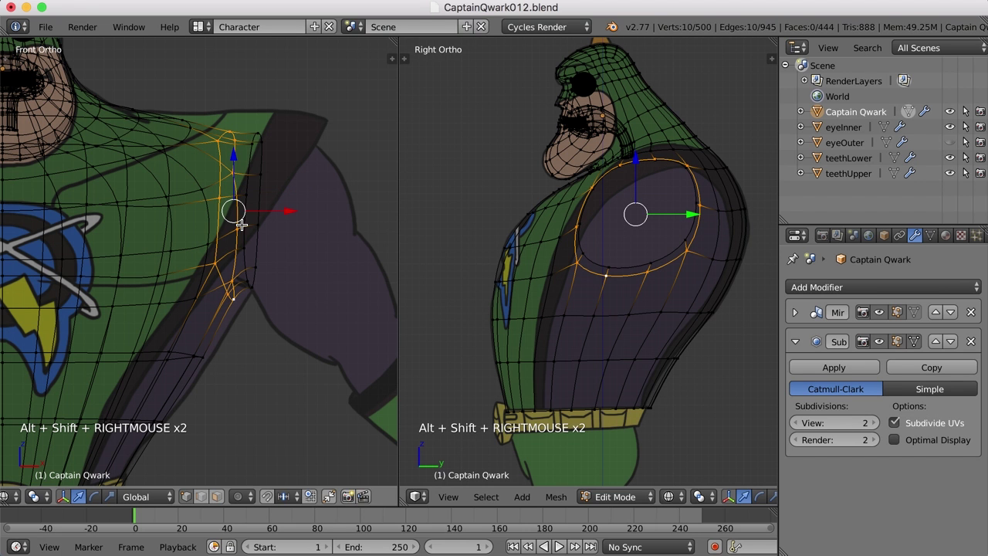
right_click(254, 154)
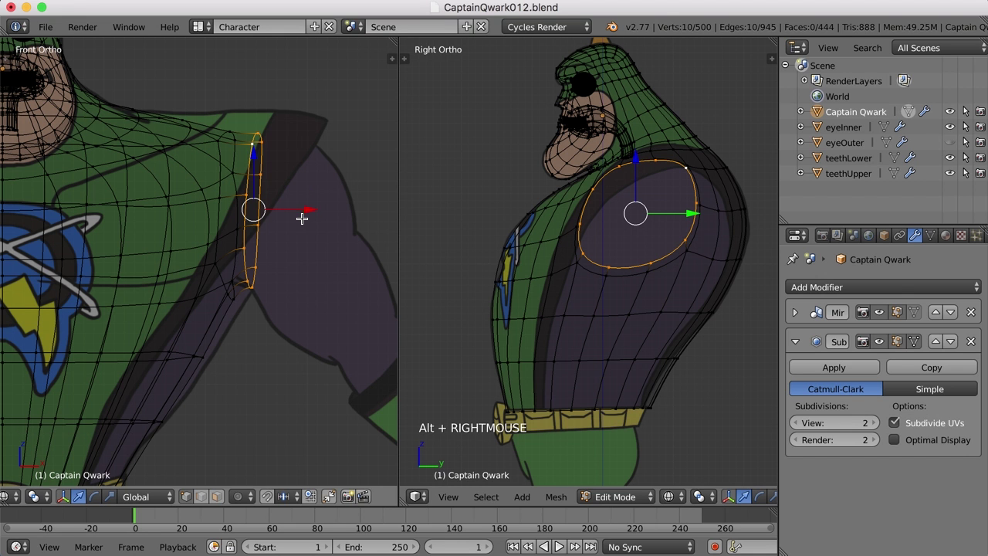
key("e")
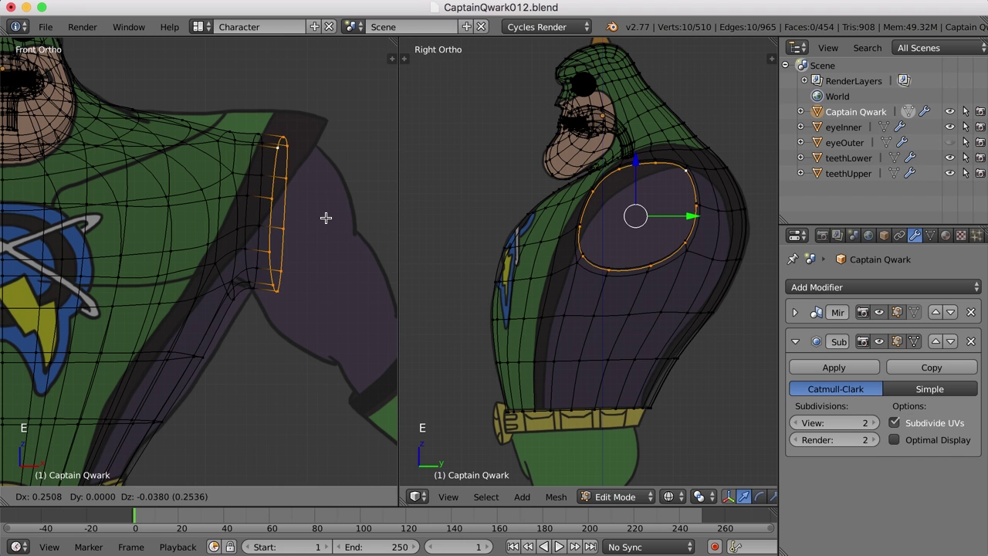
left_click(329, 214)
key("r")
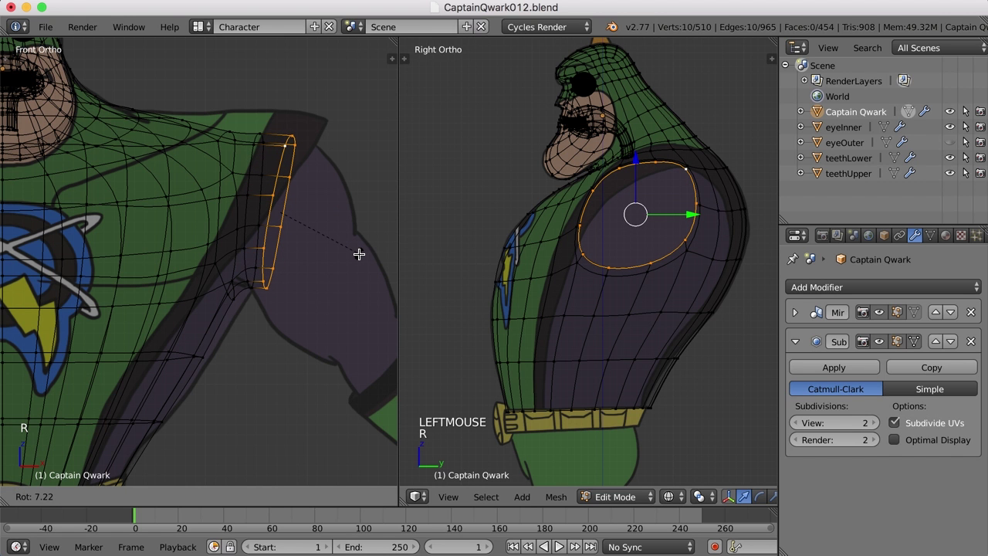
left_click(362, 252)
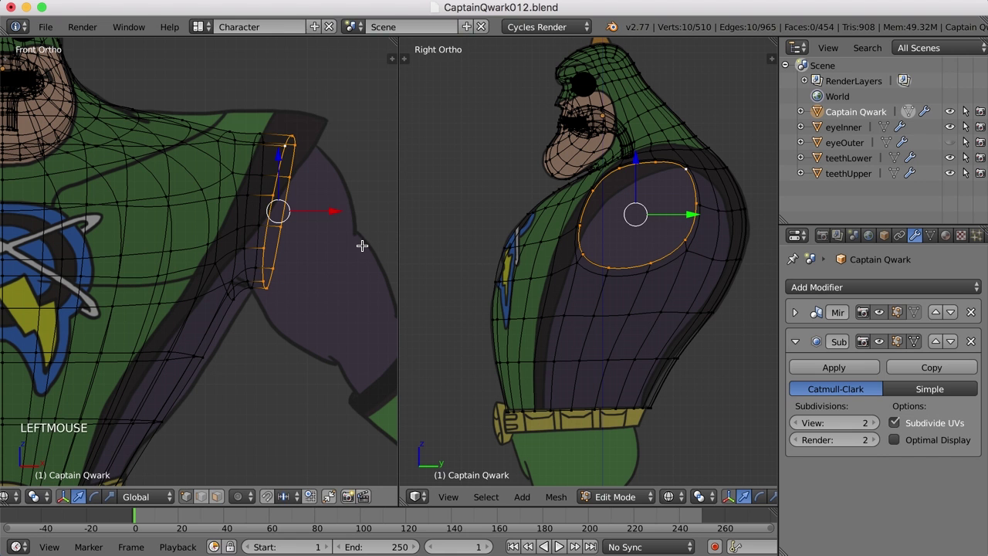
left_click(204, 55)
- In the Default layout, select one shoulder-top vertex and view it in Front Ortho over the reference drawing
middle_click(453, 212)
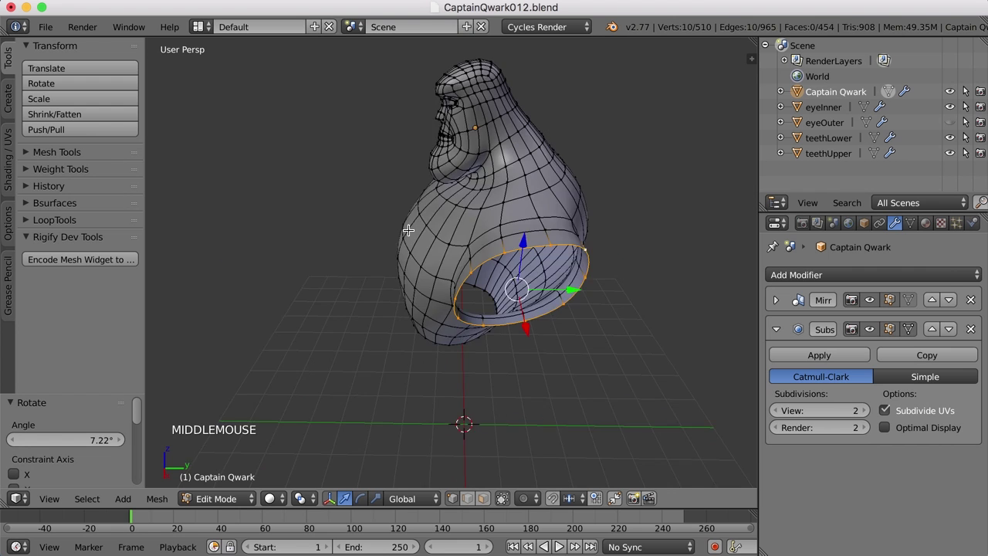
right_click(511, 221)
middle_click(411, 200)
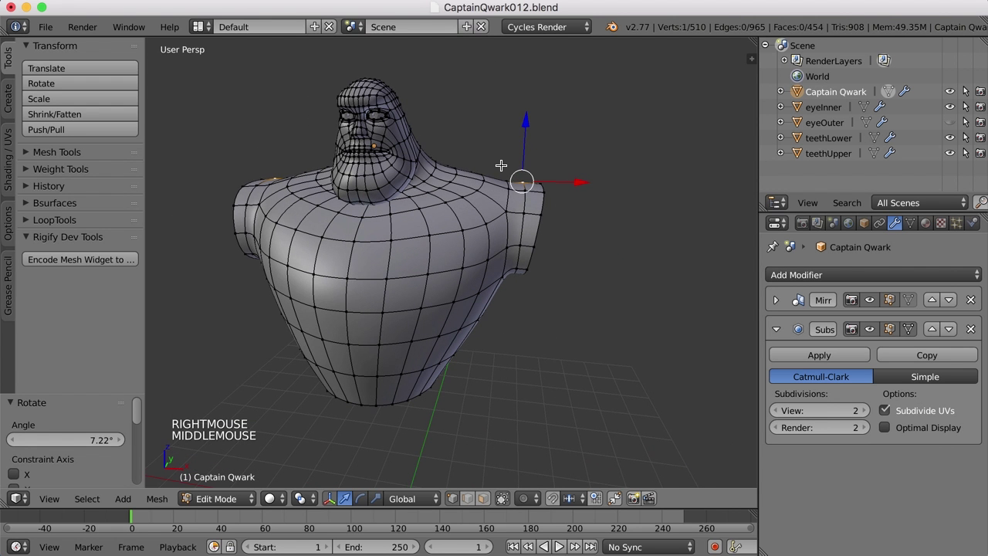
key("KP_1")
key("z")
scroll("up", 3)
key("KP_5")
scroll("up", 3)
middle_click(550, 202)
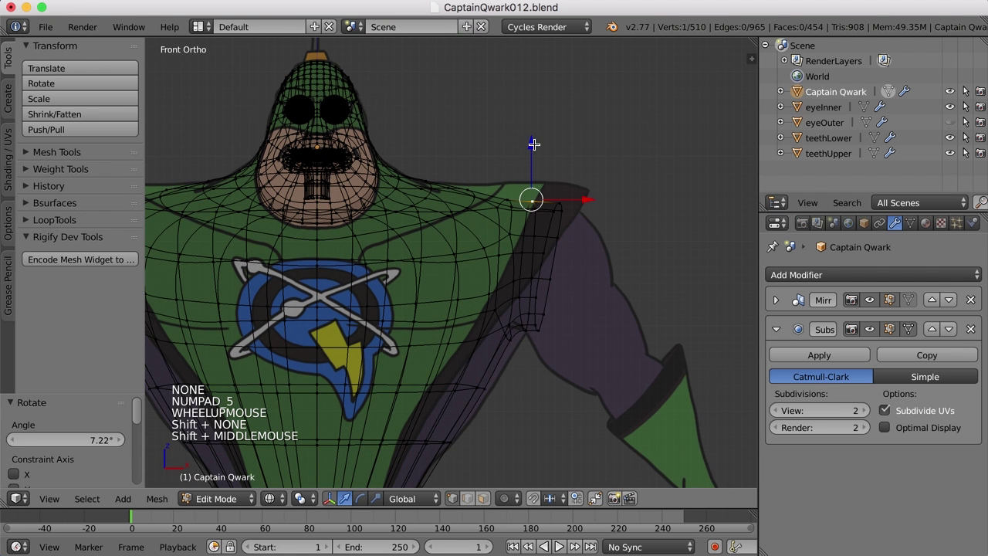
- Enable proportional editing and softly move the top shoulder vertex into shape with G
left_click(506, 508)
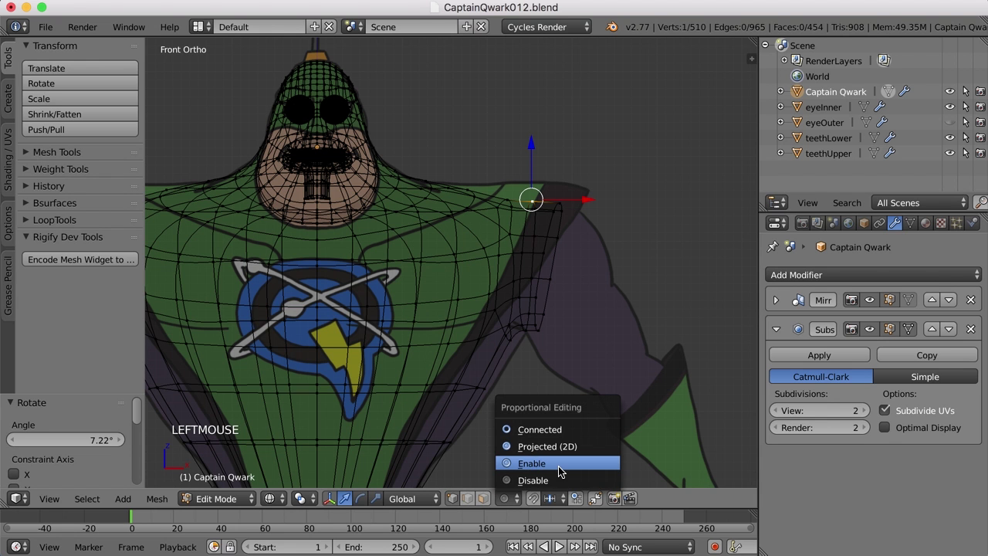
key("g")
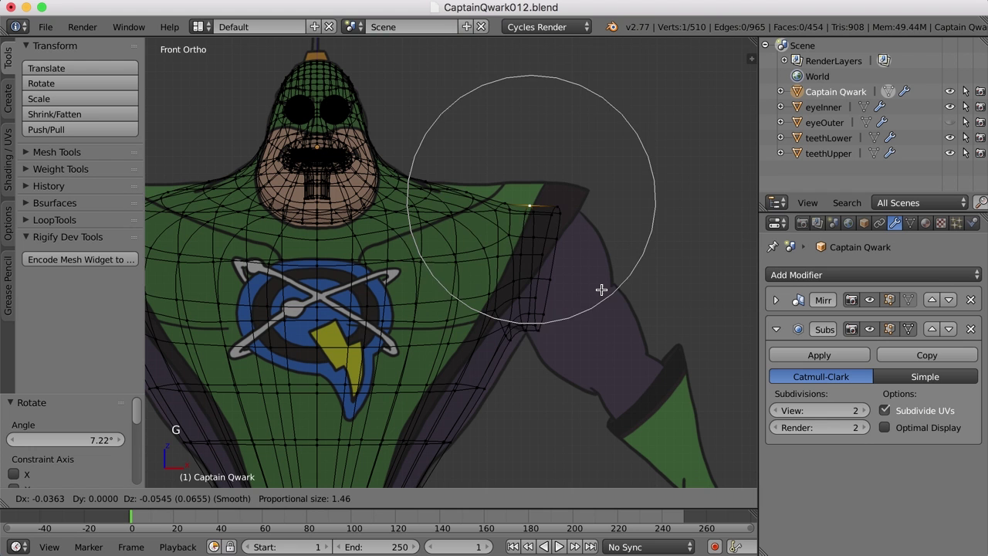
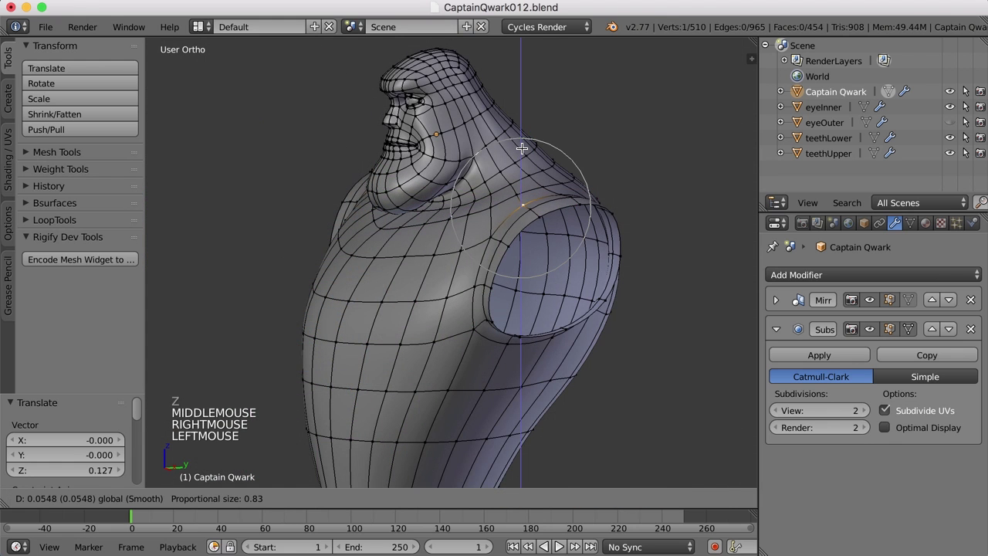
middle_click(532, 195)
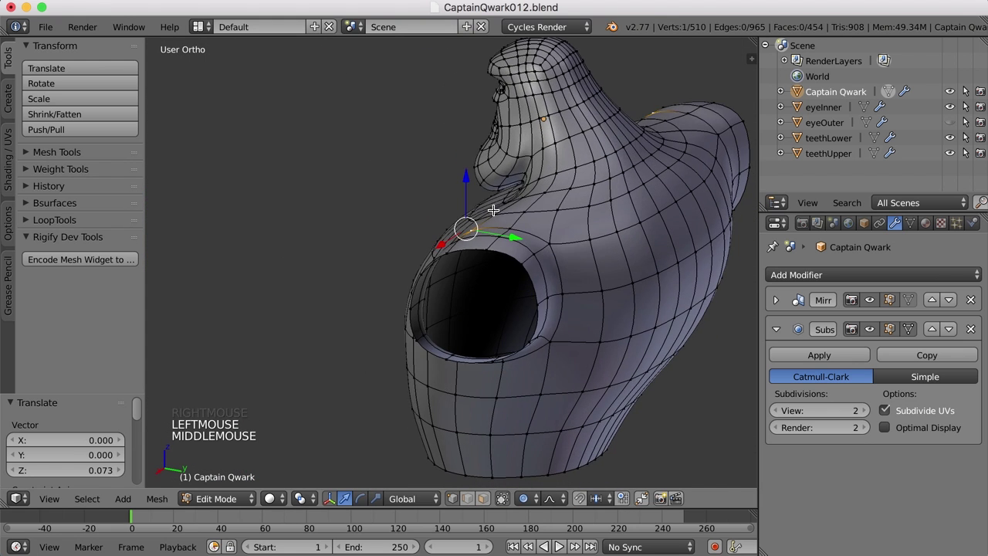
- Nudge several armpit and under-arm vertices into a smooth curve with soft-falloff moves
right_click(568, 248)
middle_click(578, 288)
left_click(624, 314)
middle_click(610, 334)
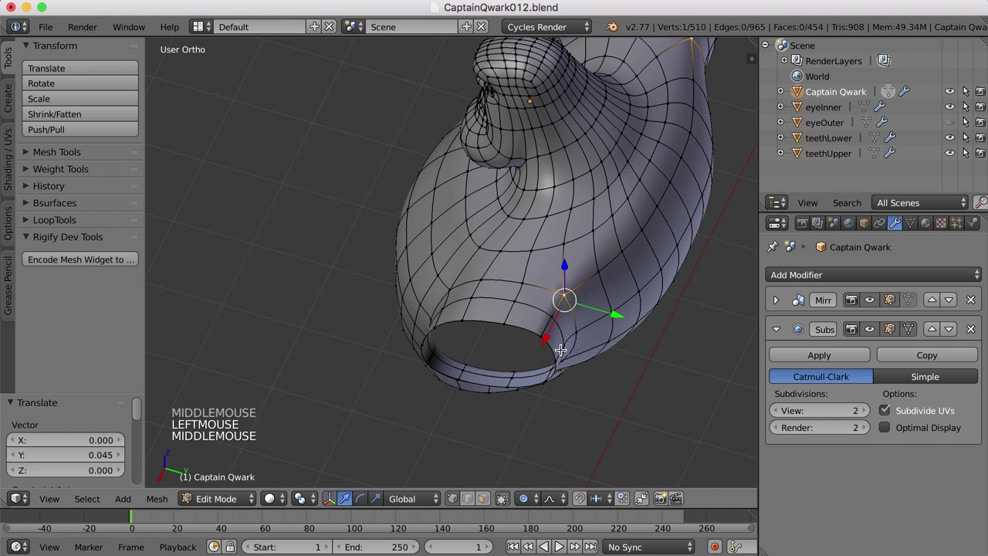
right_click(564, 342)
left_click(625, 362)
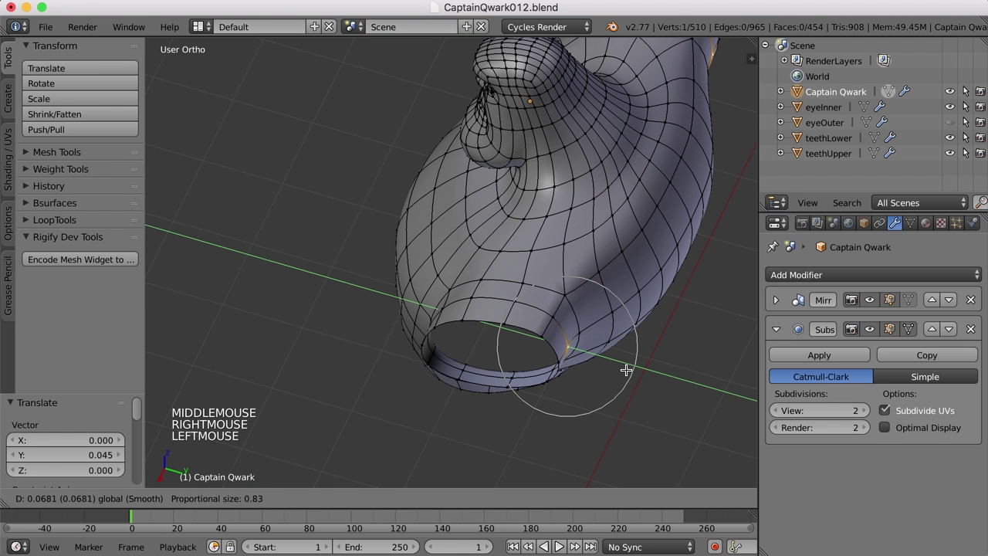
middle_click(530, 273)
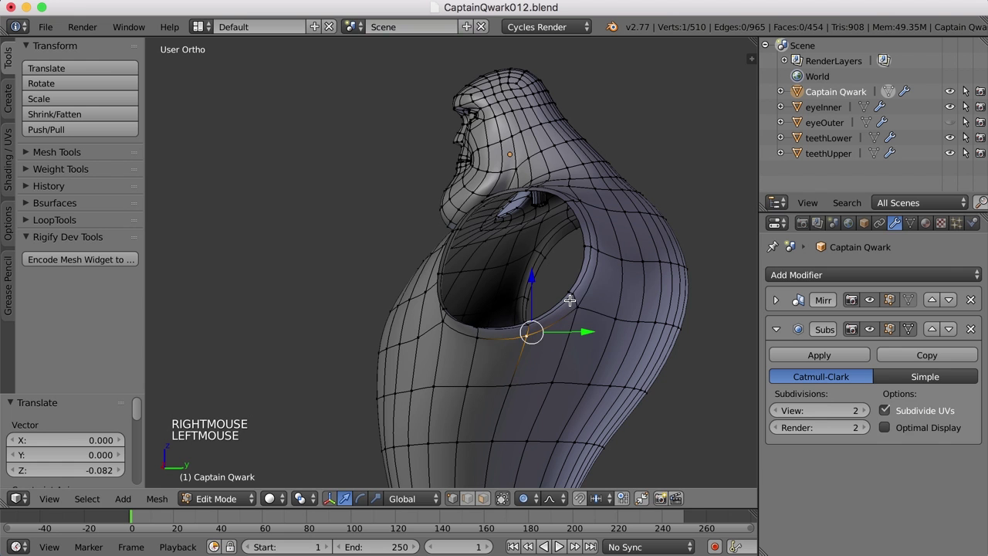
right_click(579, 304)
left_click(581, 244)
- Adjust the remaining vertices around the arm opening, then leave Edit Mode to view the smoothed torso
middle_click(493, 320)
right_click(457, 319)
left_click(466, 252)
left_click(520, 296)
middle_click(545, 308)
scroll("up", 3)
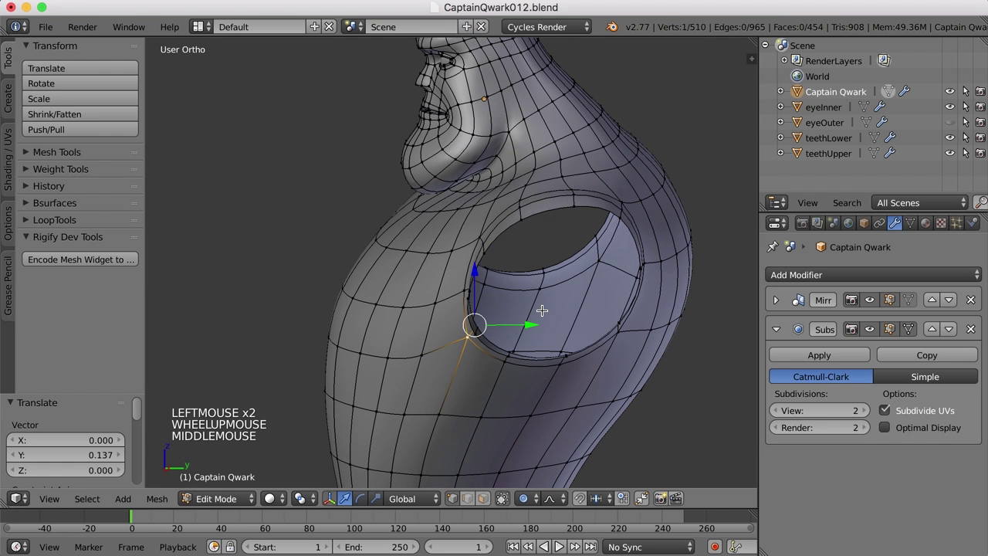
middle_click(637, 249)
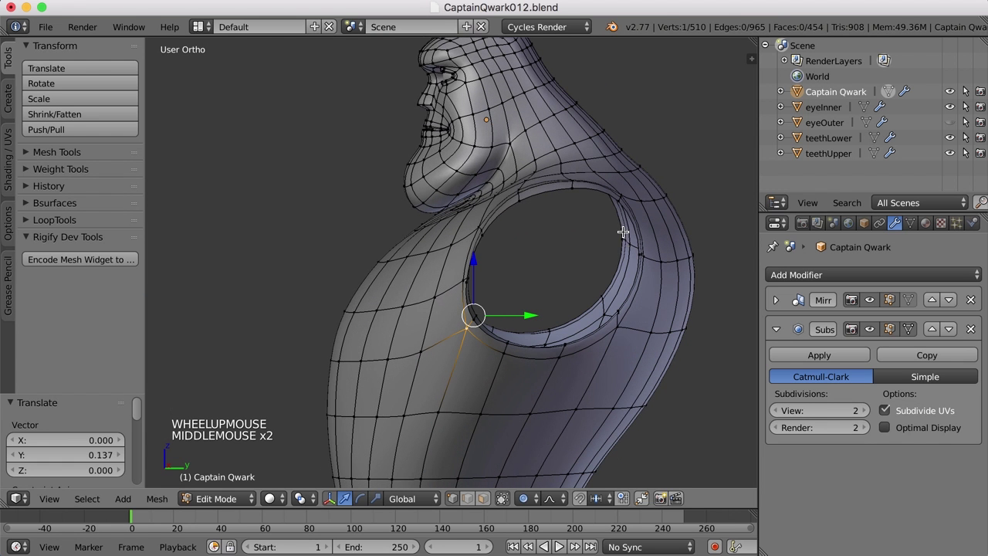
right_click(620, 196)
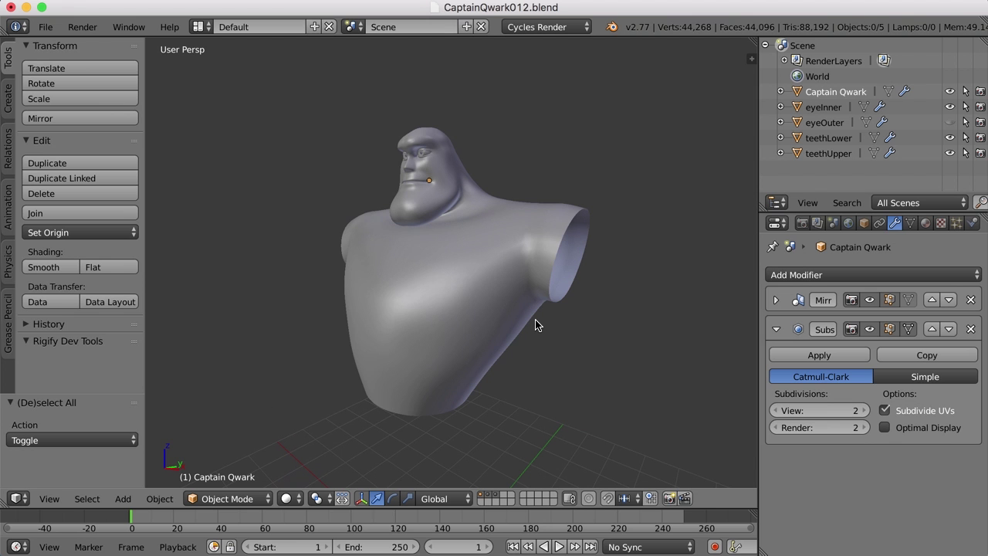
- Re-enter Edit Mode on Captain Qwark and select the edge ring around the shoulder opening
middle_click(510, 264)
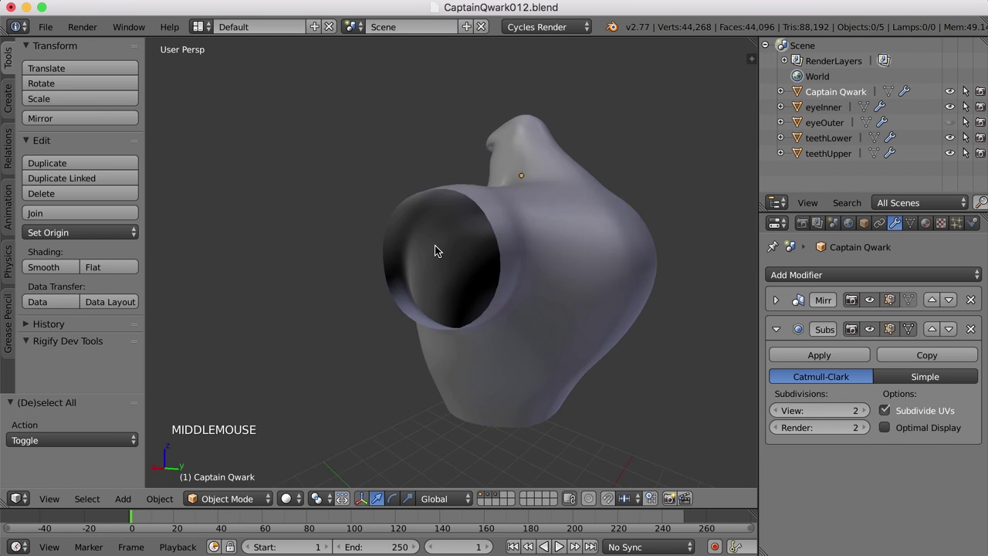
key("Tab")
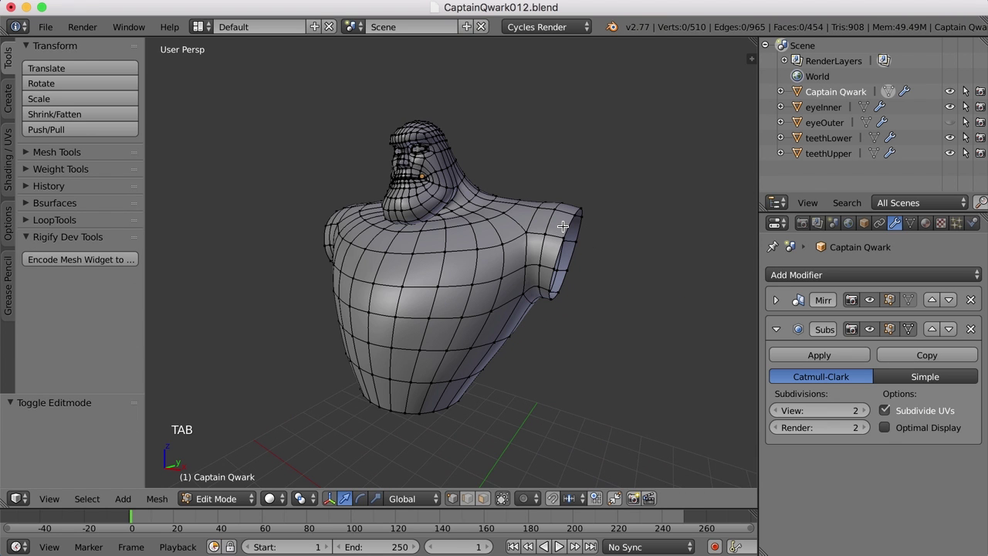
right_click(572, 221)
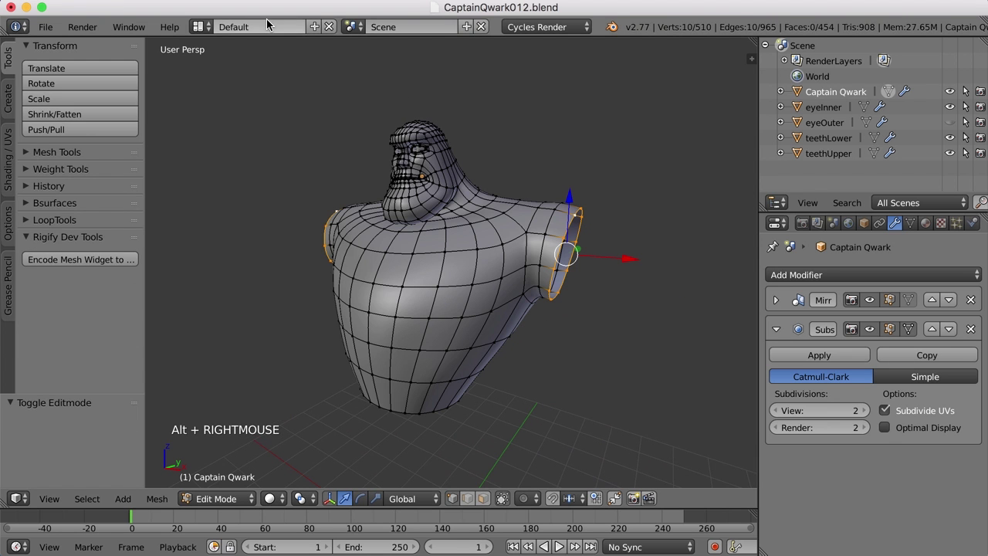
- Switch to the Character screen layout and frame the shoulder loop in the Front Ortho reference view
left_click(200, 32)
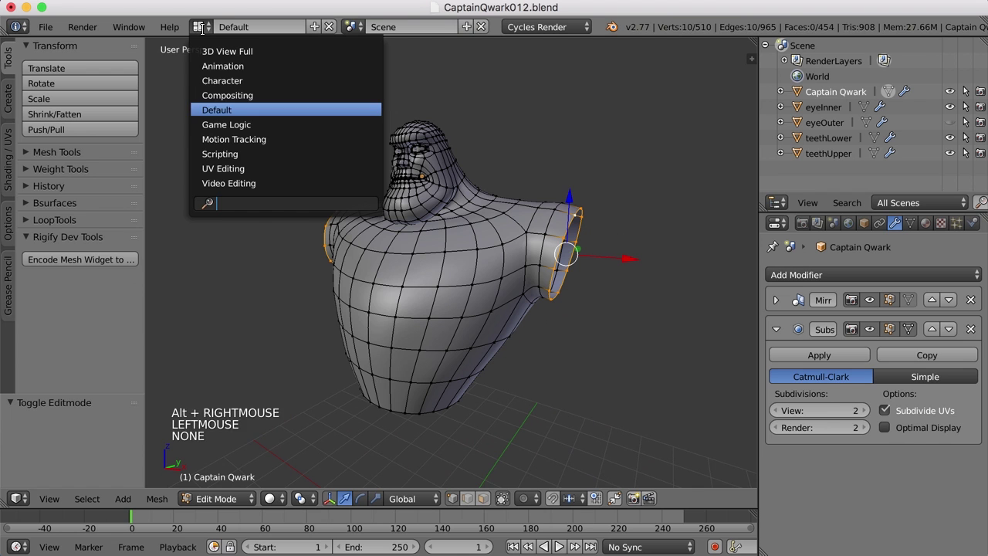
scroll("down", 3)
middle_click(294, 309)
scroll("down", 3)
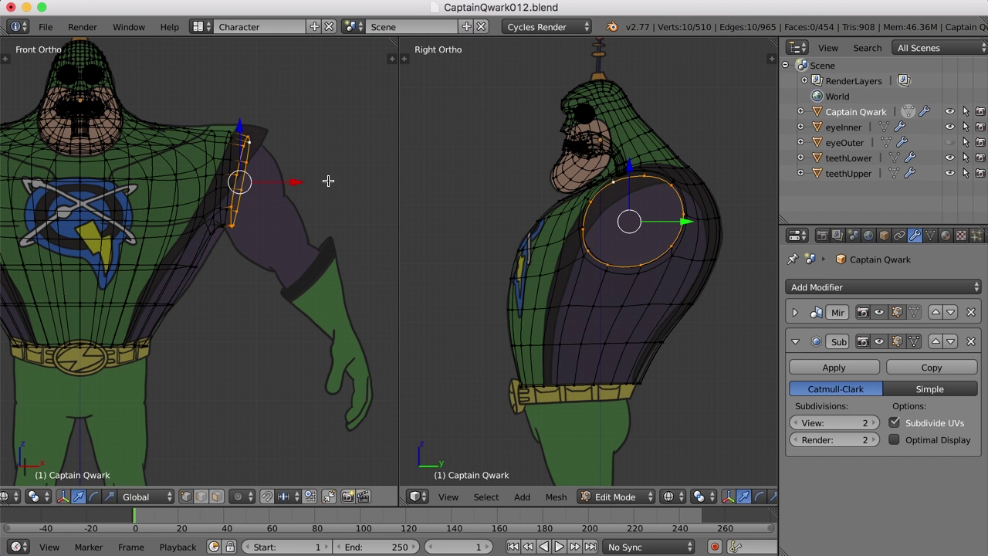
scroll("down", 3)
middle_click(290, 247)
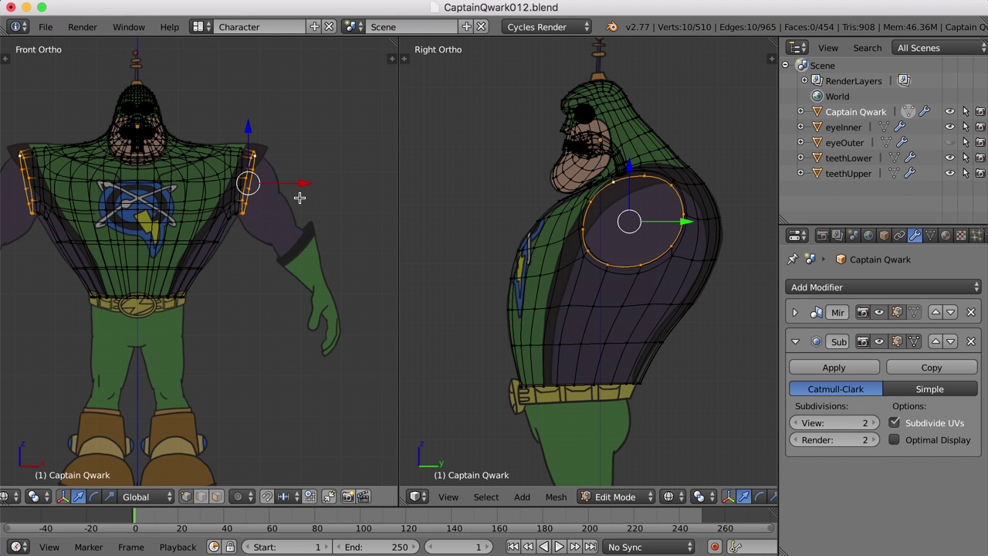
scroll("up", 3)
middle_click(293, 201)
- In front view, extrude the shoulder ring down the sleeve to start a new arm section
scroll("up", 3)
middle_click(252, 236)
middle_click(302, 235)
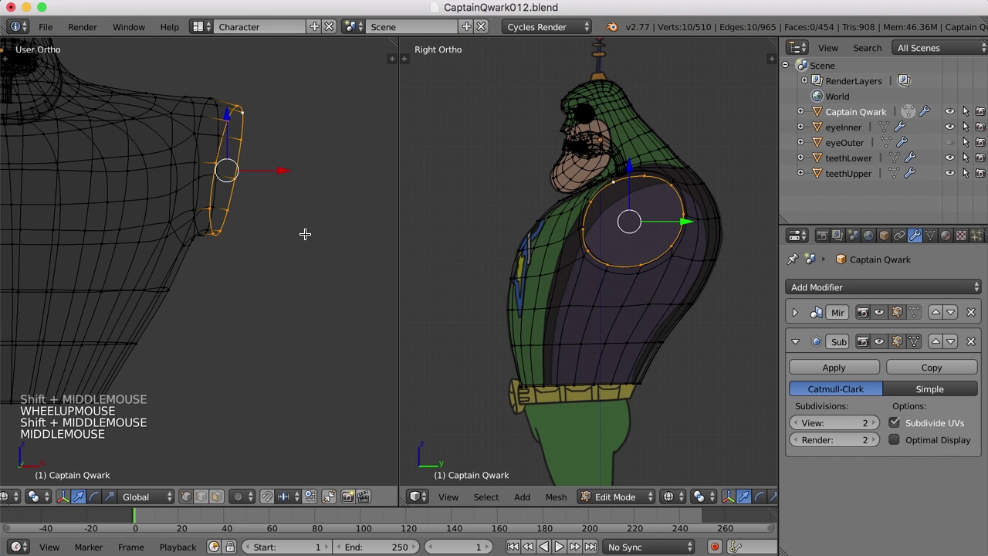
key("KP_1")
key("e")
left_click(342, 261)
- Rotate and scale the new ring so it narrows and tilts along the sleeve outline
key("r")
left_click(303, 278)
key("z")
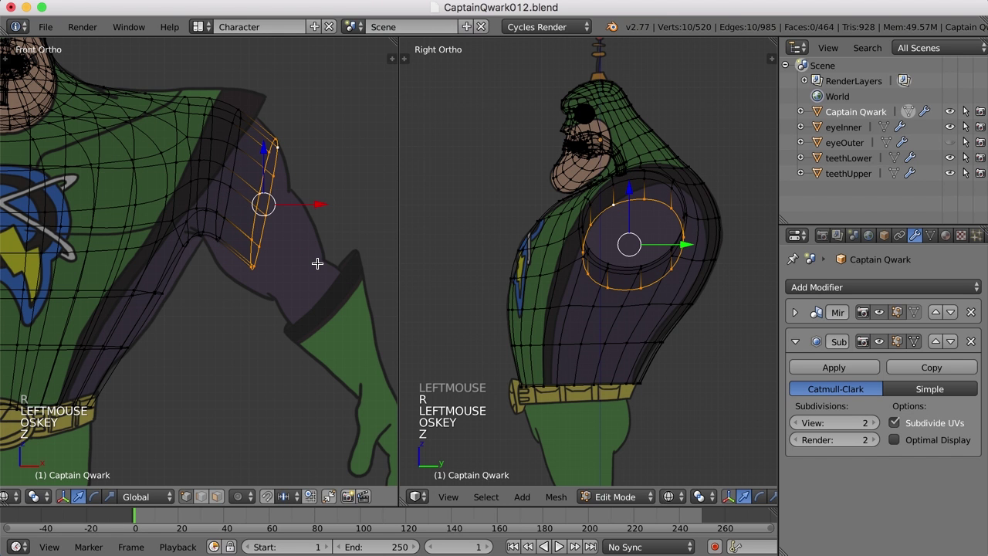
key("s")
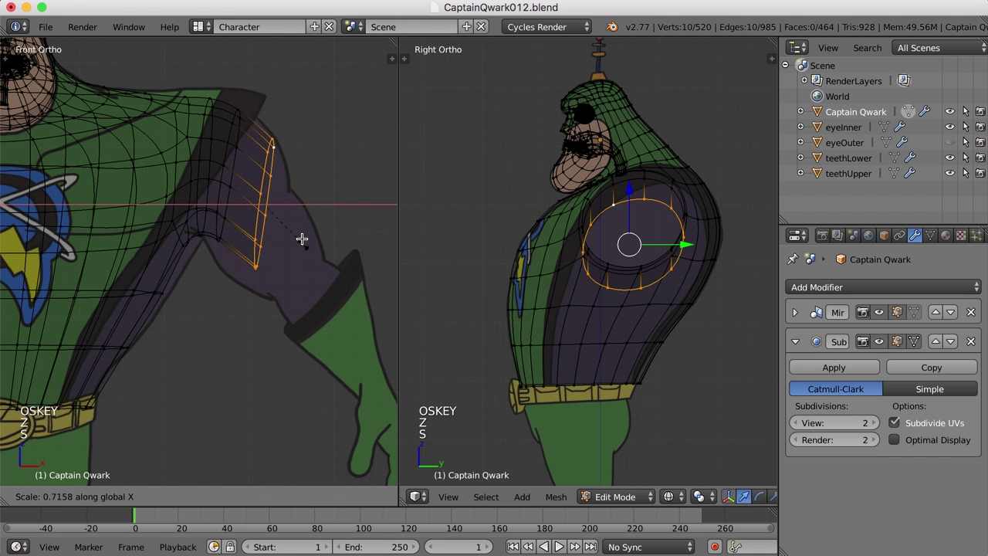
left_click(289, 226)
key("r")
left_click(295, 270)
key("s")
left_click(300, 267)
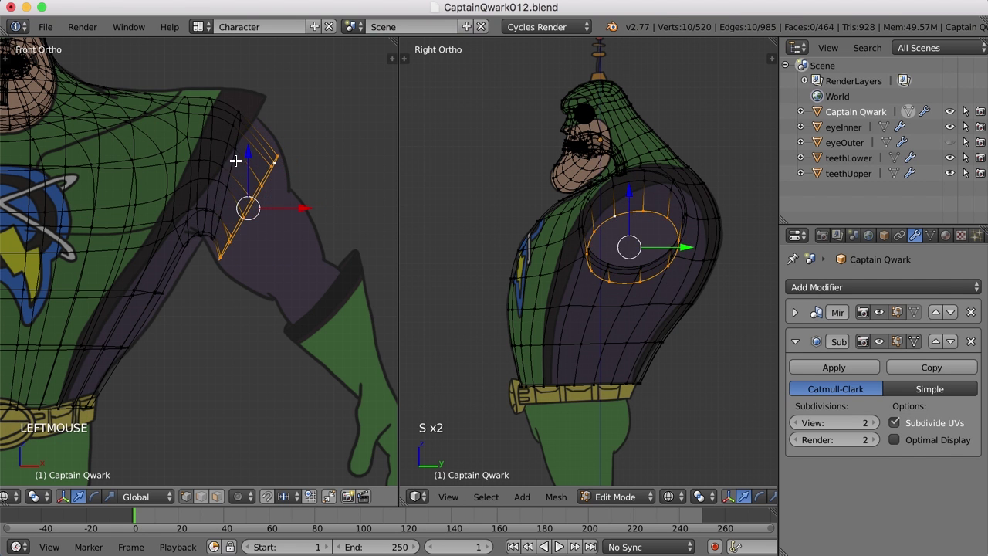
- Tilt the ring further and move it up toward the shoulder to match the reference sleeve
right_click(227, 154)
key("r")
left_click(320, 214)
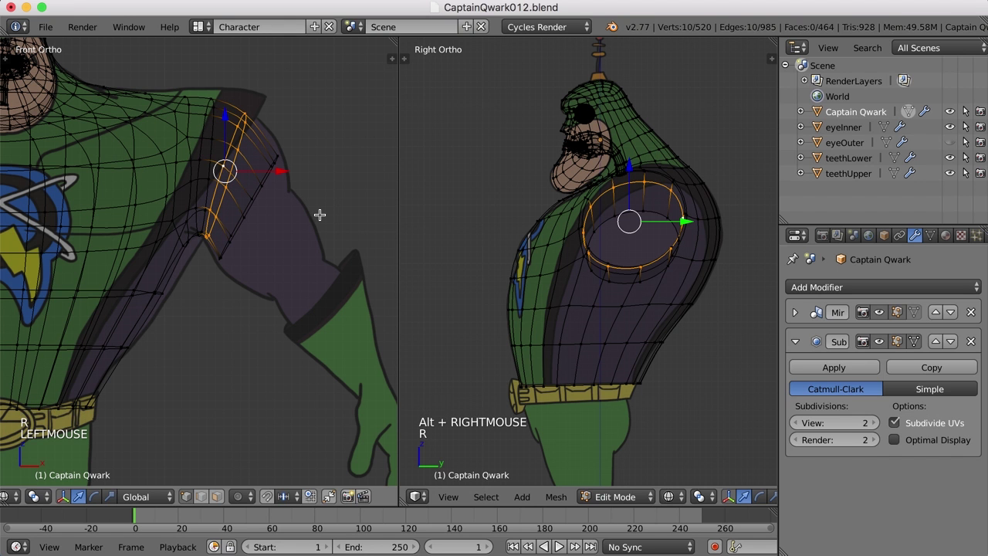
key("g")
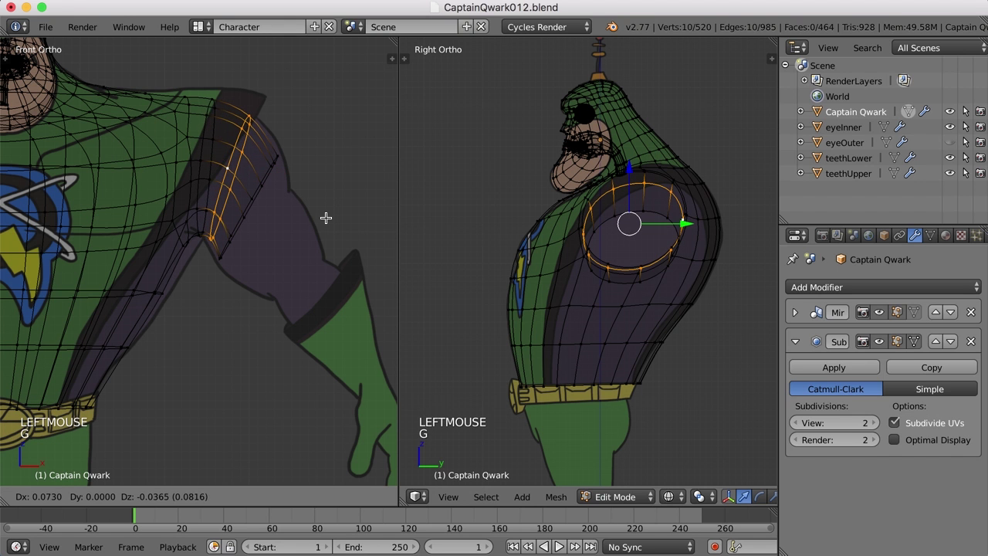
left_click(318, 210)
right_click(268, 176)
- Extrude one more upper-arm ring, scale it to about 0.81, and rotate and move it onto the sleeve
key("e")
left_click(338, 225)
key("r")
key("r")
double_click(362, 280)
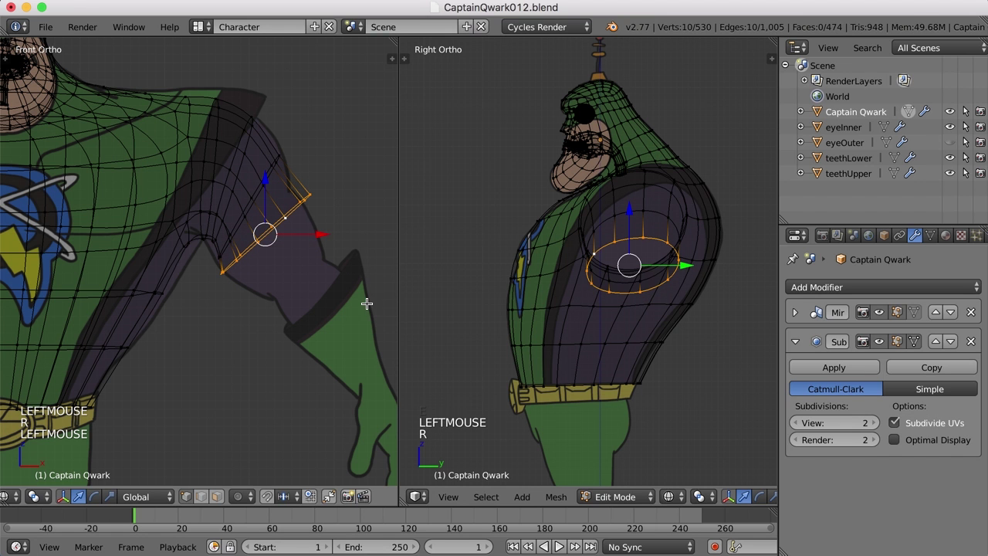
key("s")
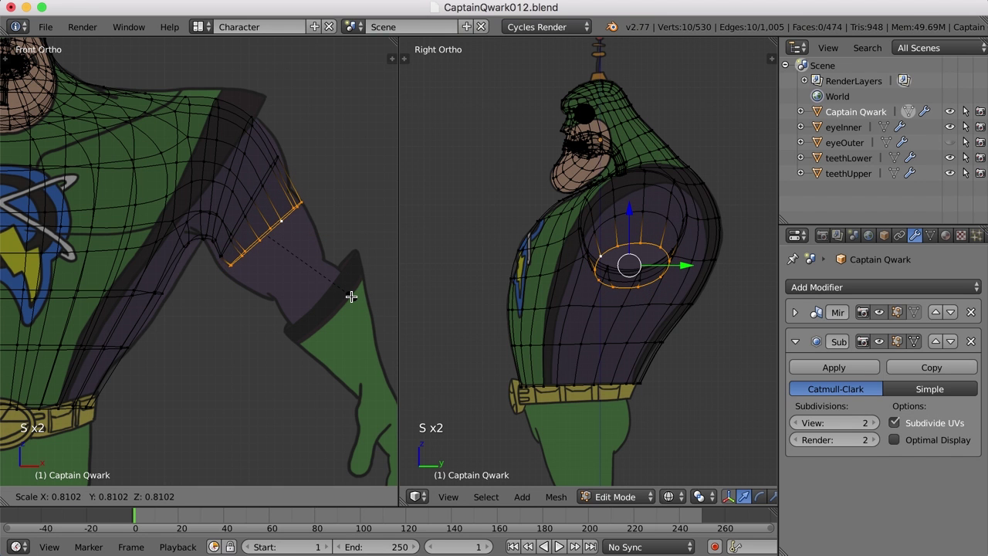
left_click(359, 301)
key("r")
left_click(374, 307)
key("g")
left_click(368, 307)
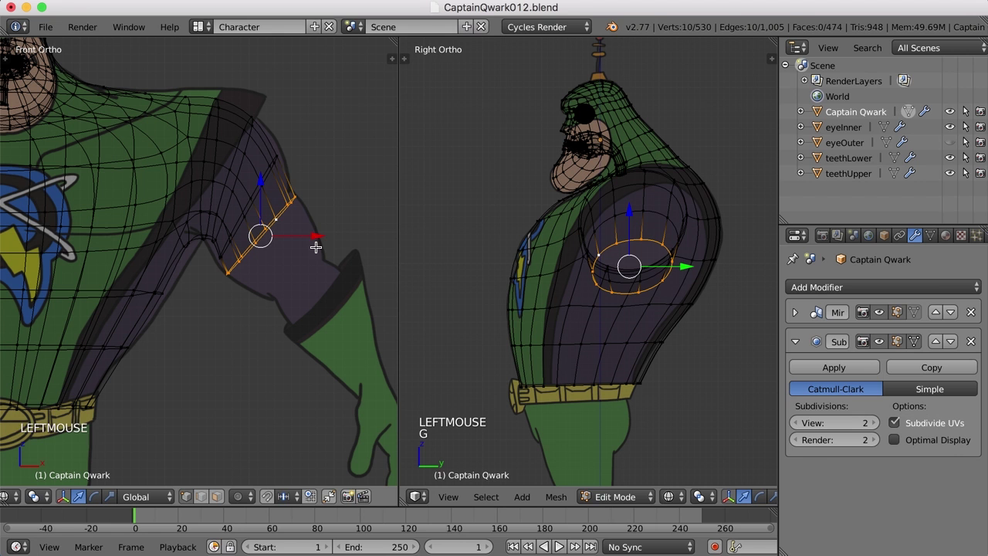
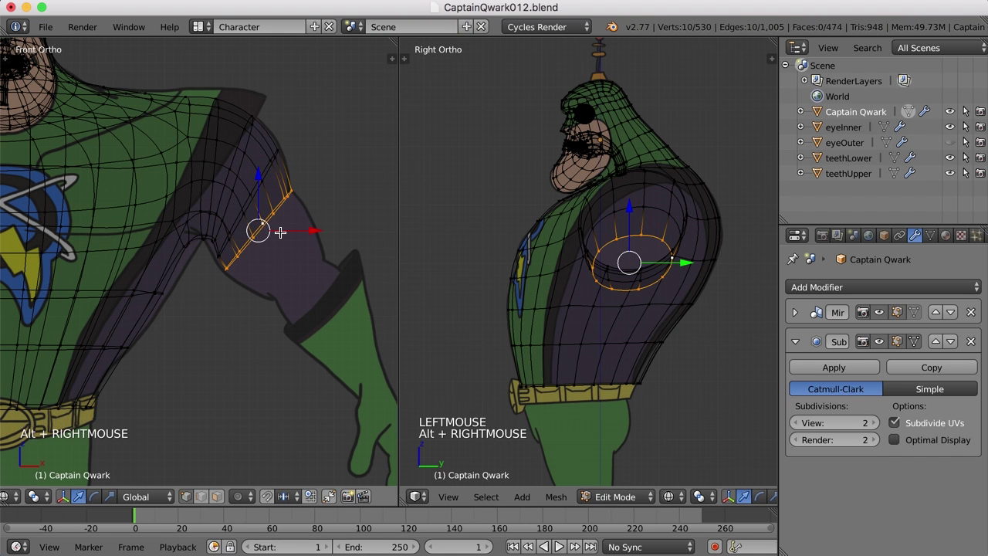
- Extrude a ring toward the elbow, scale it to about 0.94, and move and rotate it onto the arm drawing
key("e")
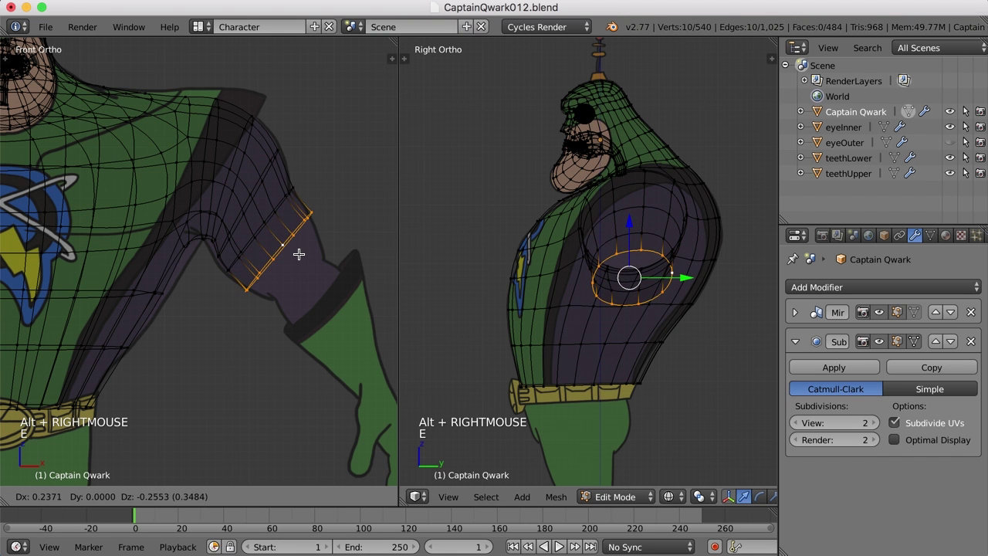
left_click(303, 255)
key("s")
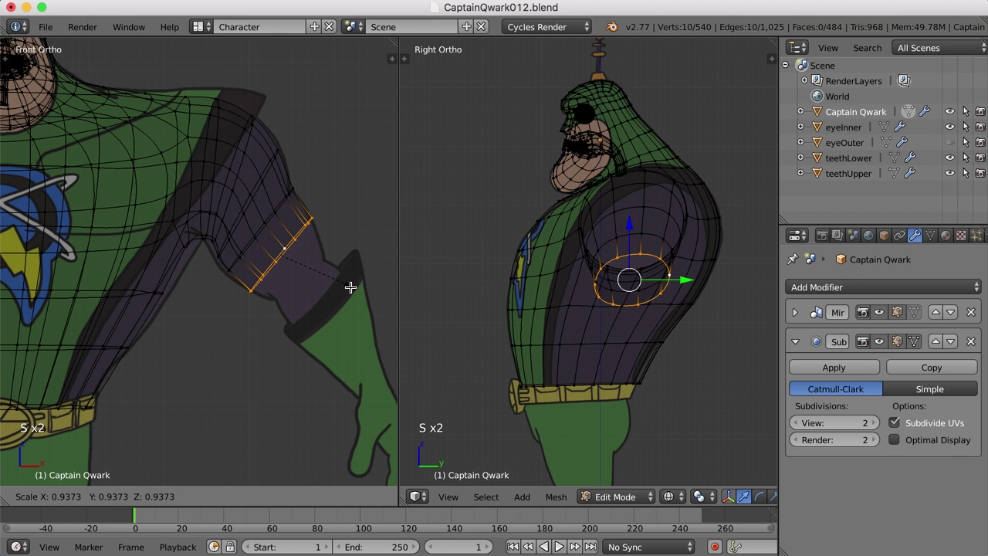
left_click(353, 284)
key("g")
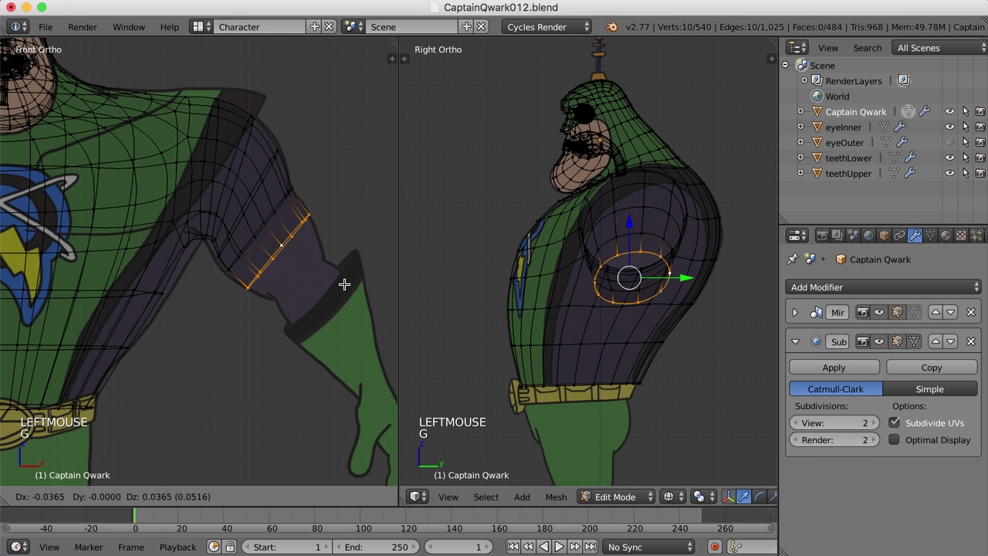
left_click(347, 282)
key("r")
left_click(350, 293)
key("g")
left_click(347, 289)
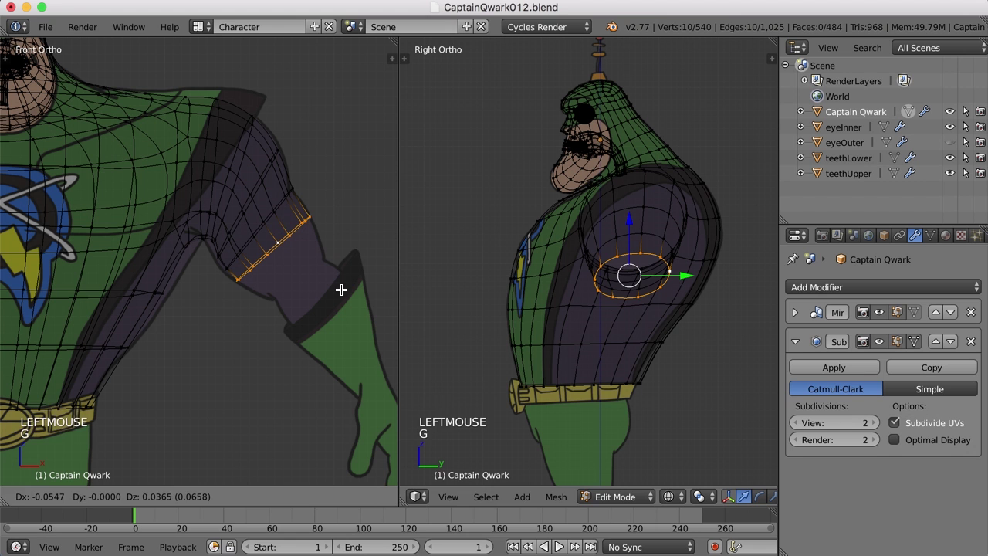
left_click(343, 287)
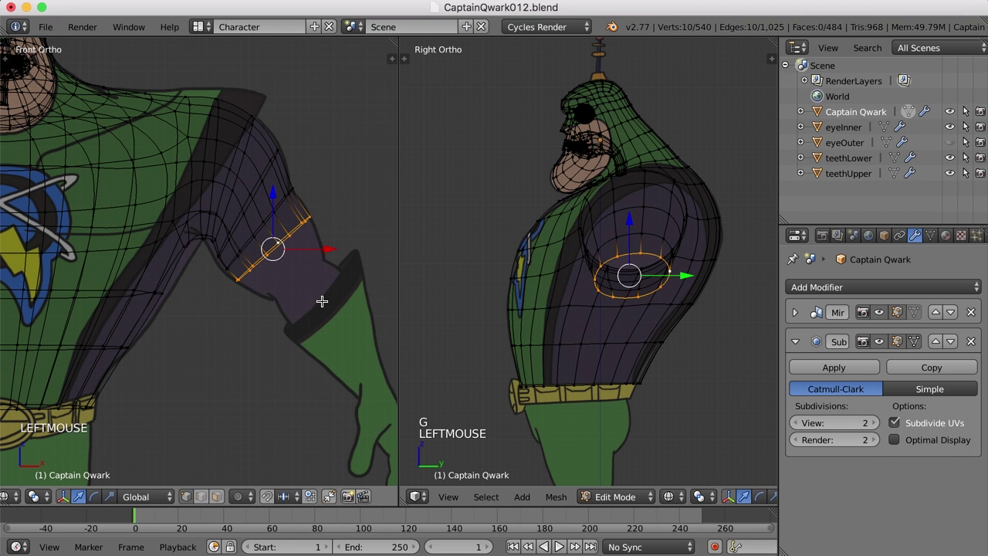
- Extrude two tapering rings past the elbow and down the forearm toward the wrist
key("e")
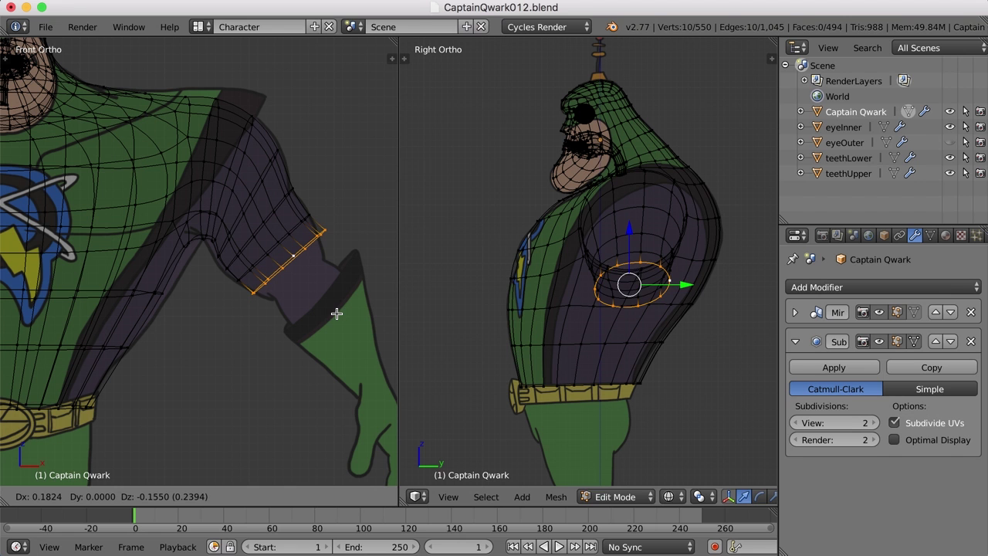
left_click(375, 319)
key("s")
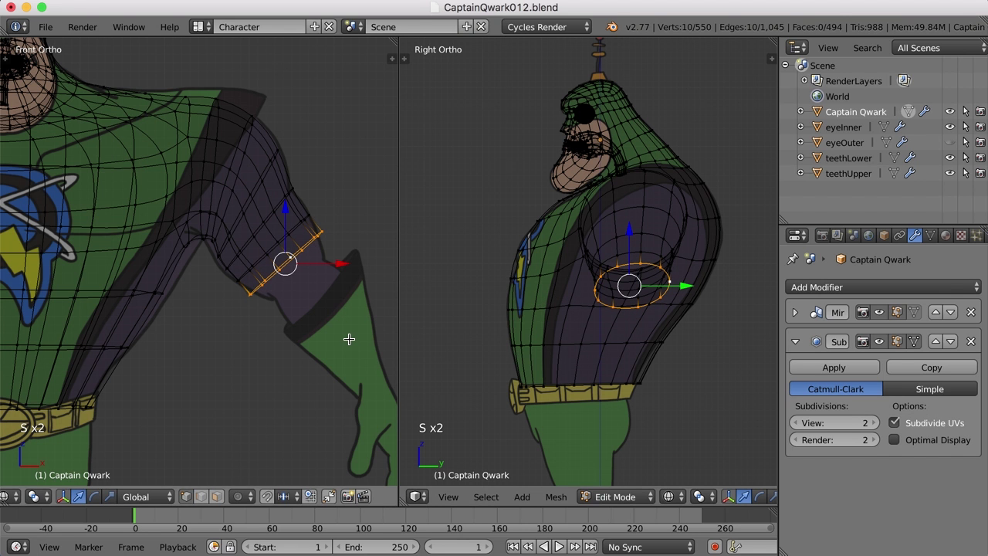
key("s")
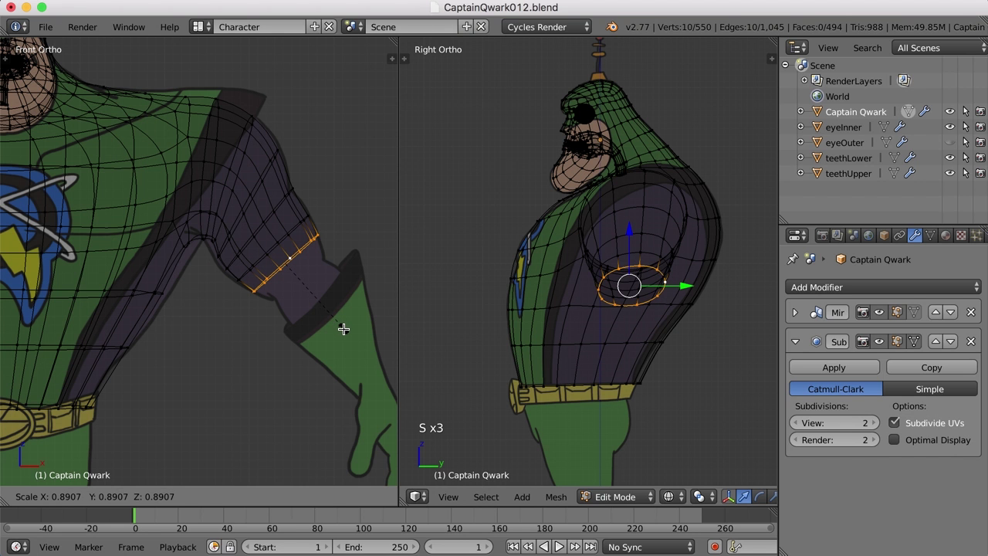
left_click(338, 326)
key("e")
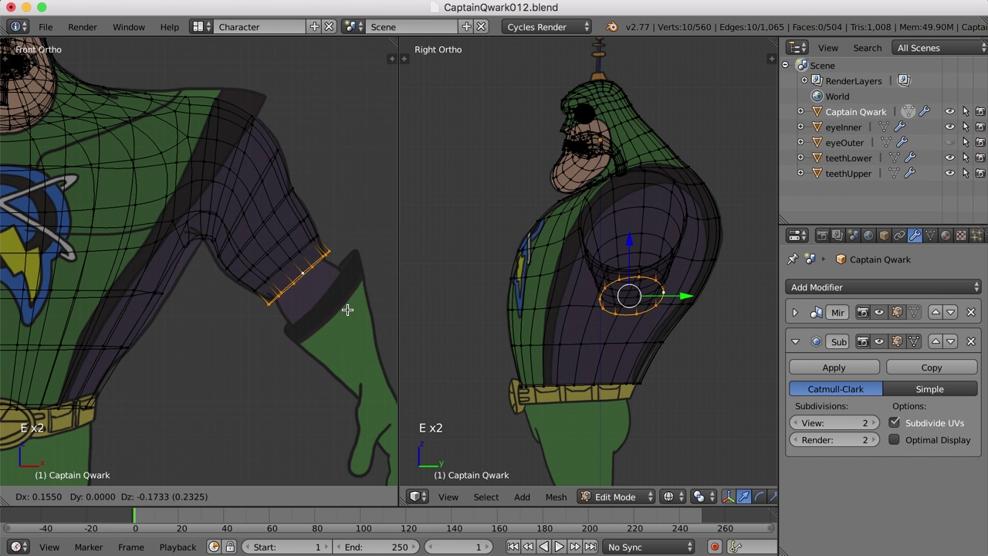
left_click(348, 309)
key("s")
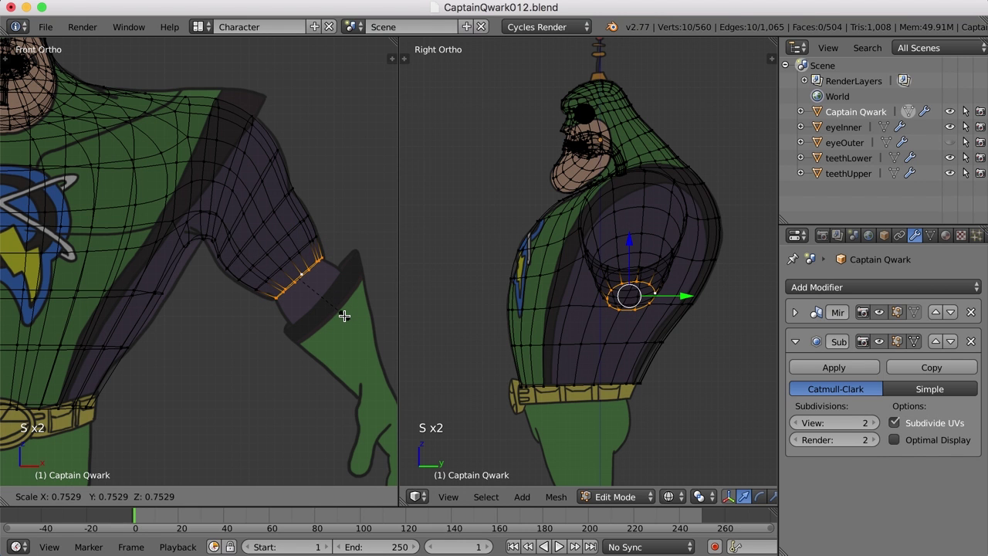
key("s")
left_click(344, 315)
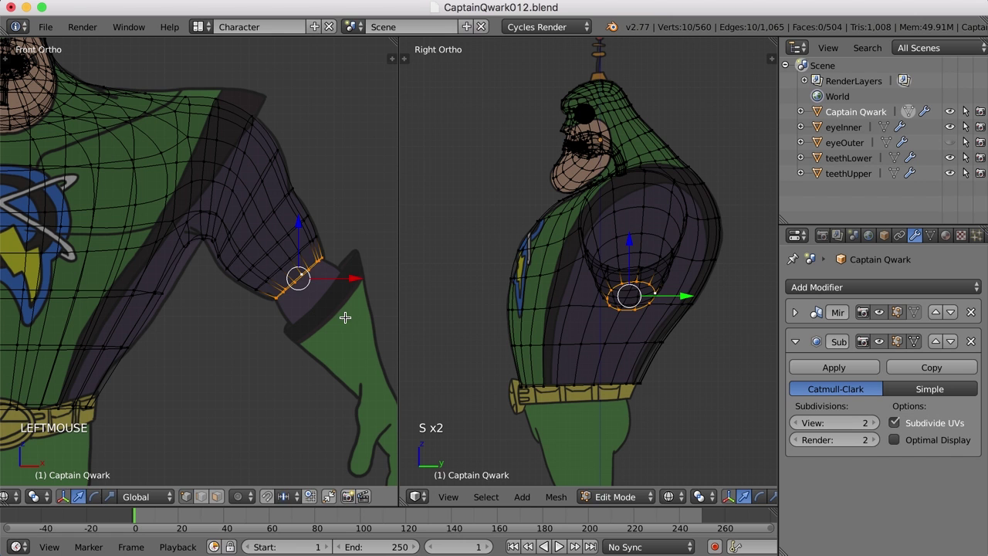
- Extrude two more rings reaching the glove and shrink the final one to fit
key("e")
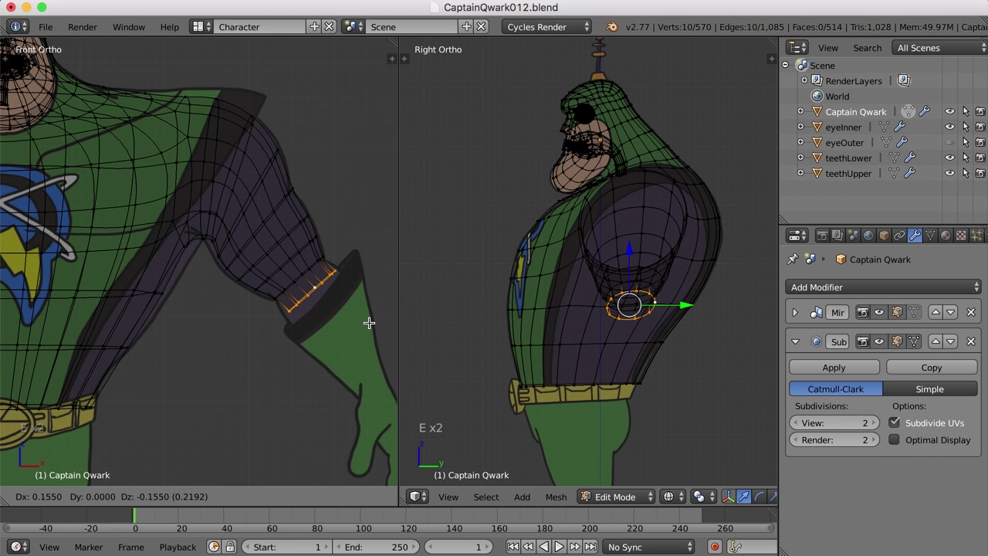
left_click(369, 322)
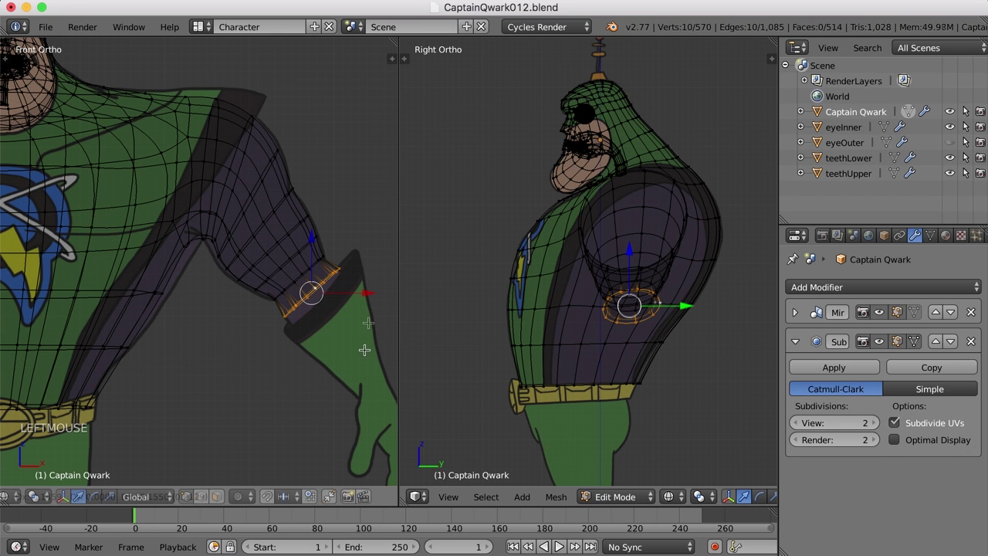
key("e")
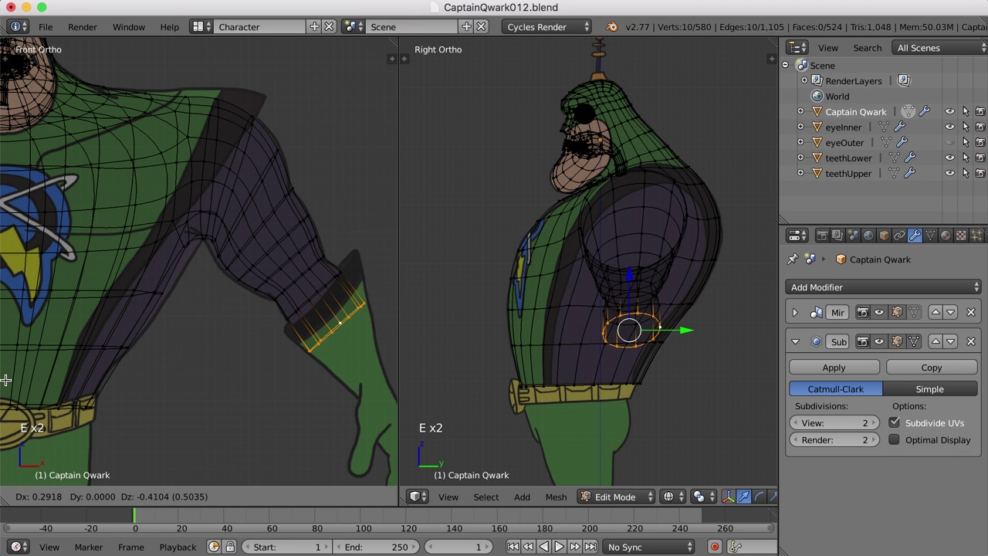
left_click(13, 389)
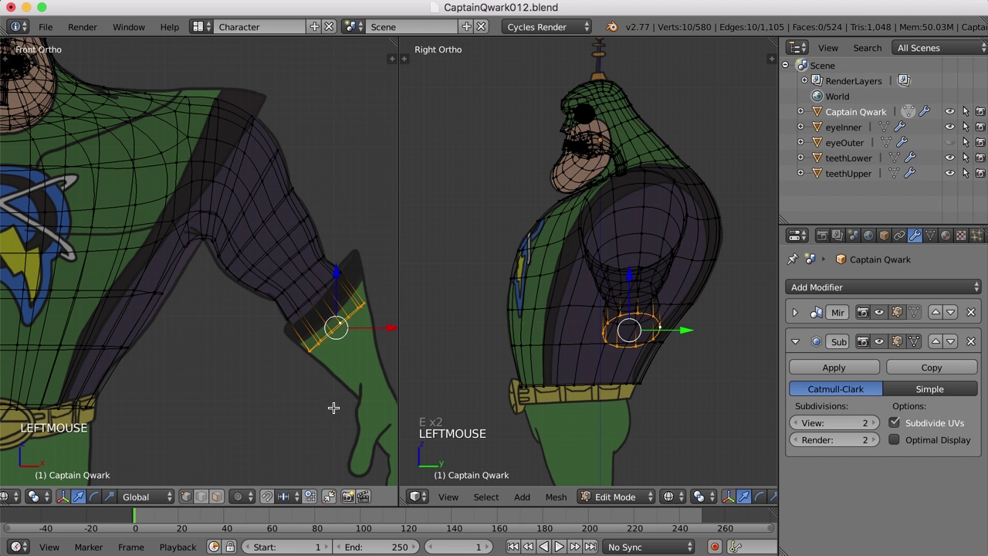
key("s")
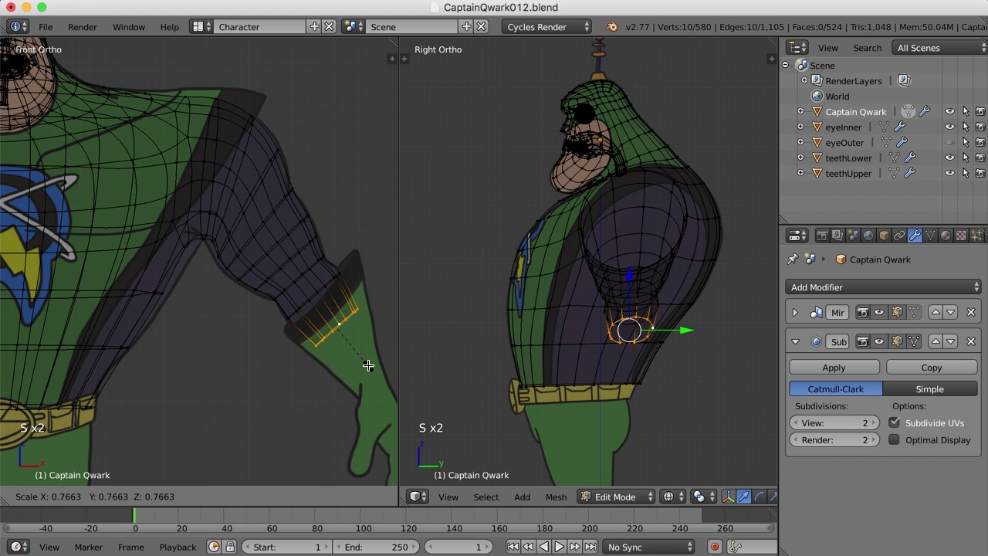
left_click(371, 361)
- Deselect all and zoom out to frame the whole character with the finished arm
scroll("down", 3)
middle_click(352, 349)
scroll("down", 3)
key("a")
scroll("down", 3)
middle_click(374, 324)
middle_click(343, 315)
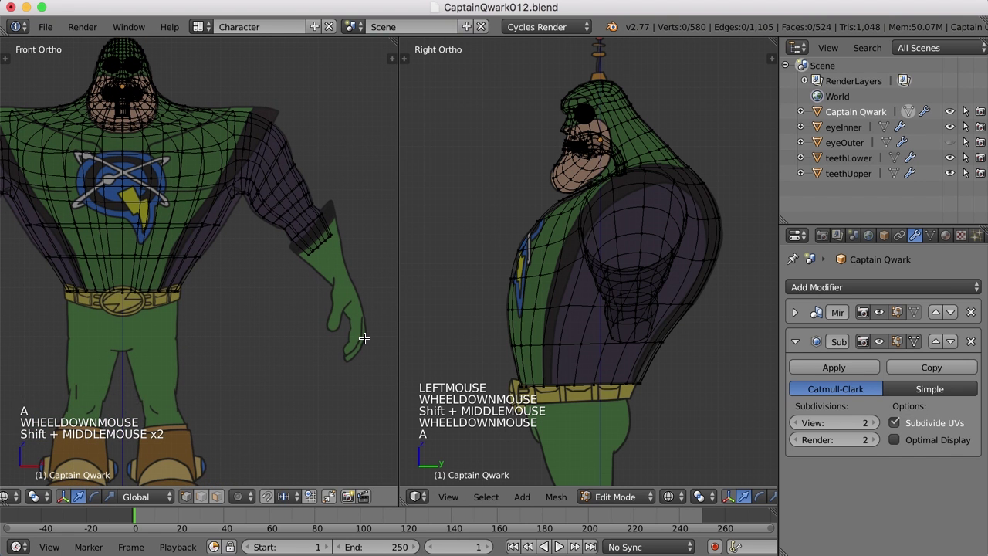
scroll("down", 3)
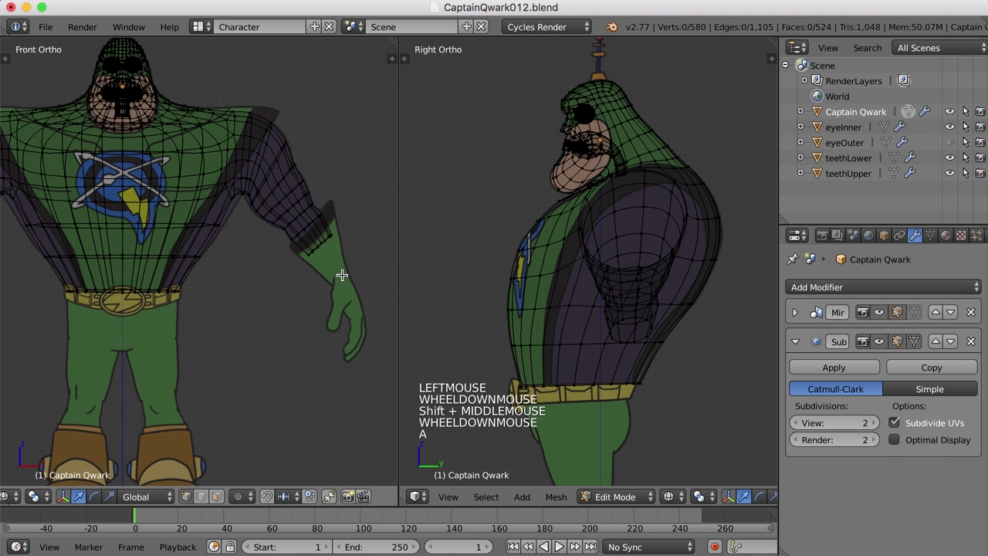
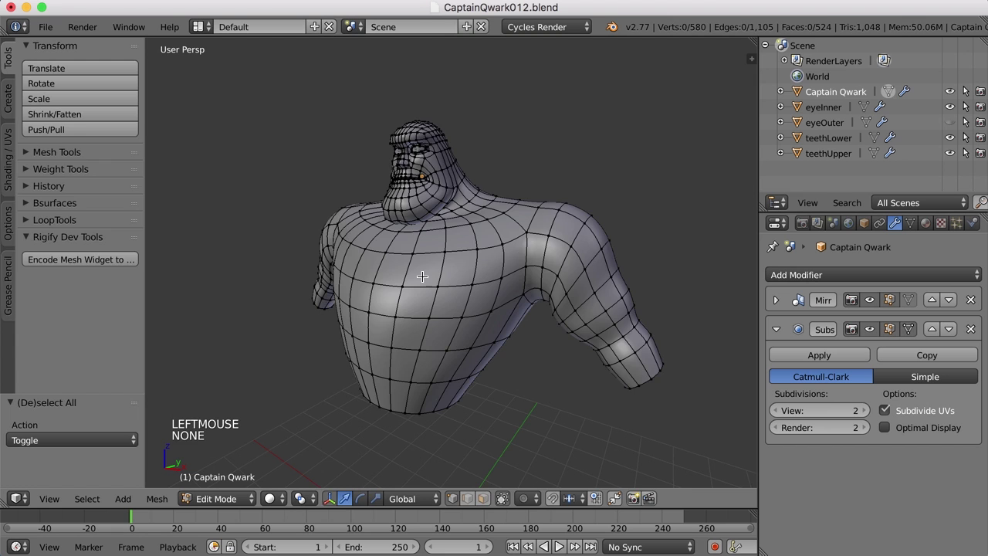
- Leave Edit Mode and orbit around the subdivided body with both arms reaching the gloves
key("Tab")
scroll("down", 3)
middle_click(520, 366)
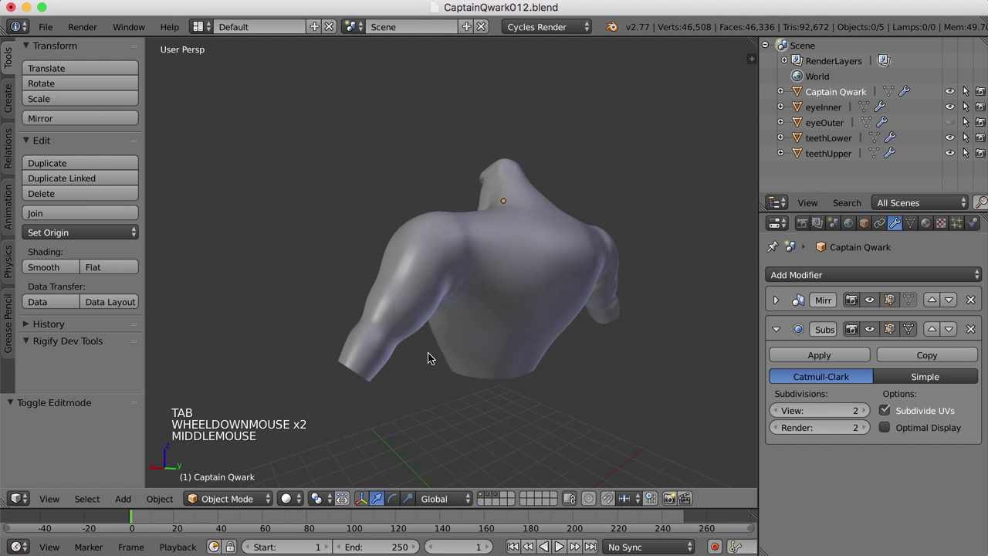
middle_click(551, 346)
scroll("up", 3)
right_click(562, 291)
- Back in Edit Mode, inspect the armpit from several angles, pick a vertex there, then clear the selection
key("Tab")
middle_click(524, 282)
scroll("up", 3)
middle_click(520, 285)
middle_click(494, 230)
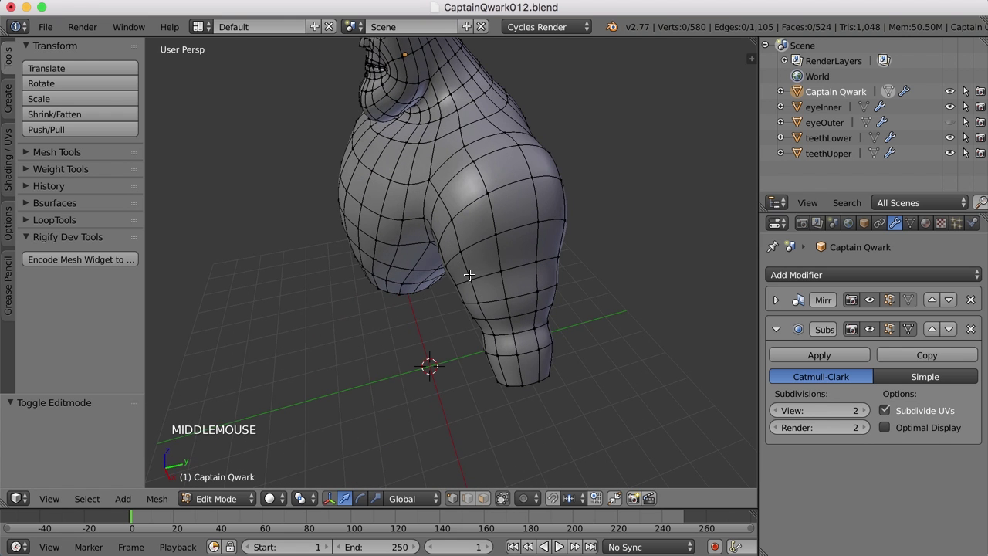
right_click(459, 283)
left_click(503, 269)
middle_click(469, 290)
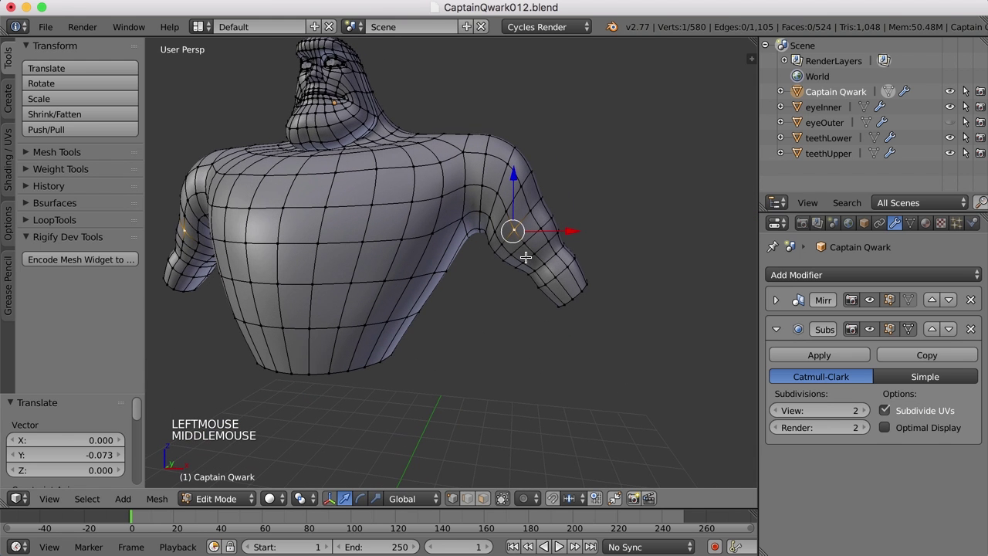
scroll("up", 3)
scroll("down", 3)
key("a")
- Toggle between edit and object views while orbiting to check the smoothed arm and torso shape
middle_click(529, 271)
key("Tab")
middle_click(583, 335)
key("Tab")
middle_click(574, 330)
middle_click(579, 324)
middle_click(582, 330)
key("ctrl+Tab")
scroll("down", 3)
middle_click(548, 301)
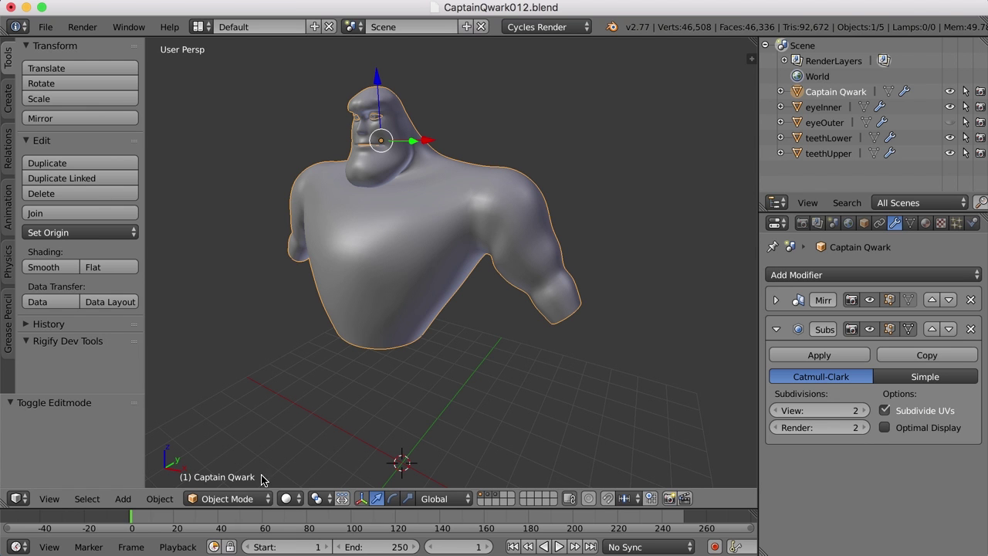
- Enter Sculpt Mode with the Smooth brush and stroke over the shoulder, armpit and upper arm
left_click(243, 454)
left_click(247, 446)
scroll("up", 3)
left_click(539, 208)
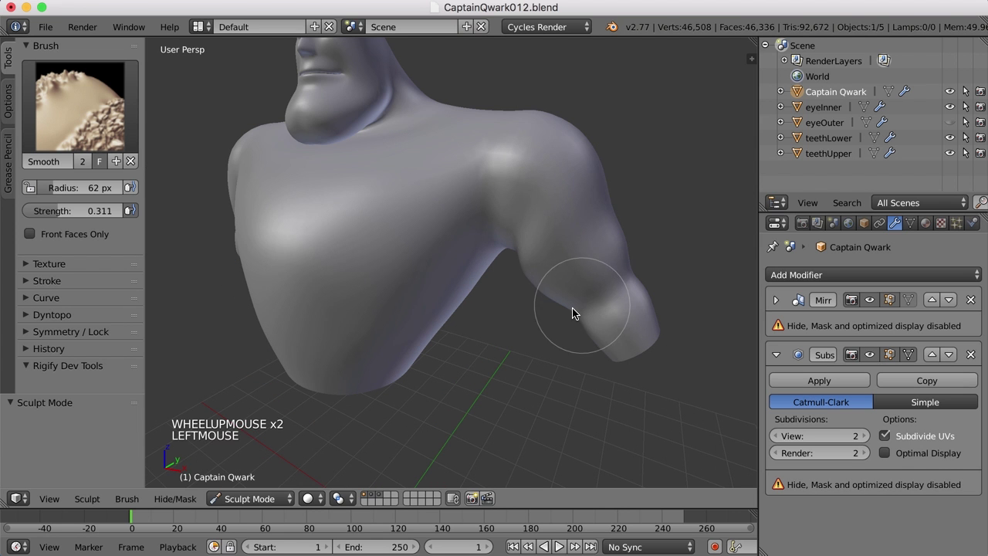
left_click(531, 258)
middle_click(572, 278)
left_click(575, 254)
middle_click(526, 289)
left_click(532, 171)
left_click(535, 247)
left_click(519, 191)
left_click(519, 150)
middle_click(532, 250)
left_click(544, 233)
middle_click(575, 269)
left_click(546, 210)
middle_click(550, 264)
middle_click(453, 255)
left_click(513, 258)
middle_click(513, 258)
middle_click(546, 255)
left_click(554, 223)
left_click(544, 228)
- Zoom out and keep smoothing the shoulder, arm and armpit from other angles
middle_click(552, 245)
scroll("down", 3)
middle_click(569, 278)
left_click(492, 233)
middle_click(518, 260)
left_click(499, 267)
middle_click(543, 272)
left_click(511, 277)
middle_click(483, 279)
left_click(451, 258)
middle_click(466, 285)
left_click(436, 237)
middle_click(480, 272)
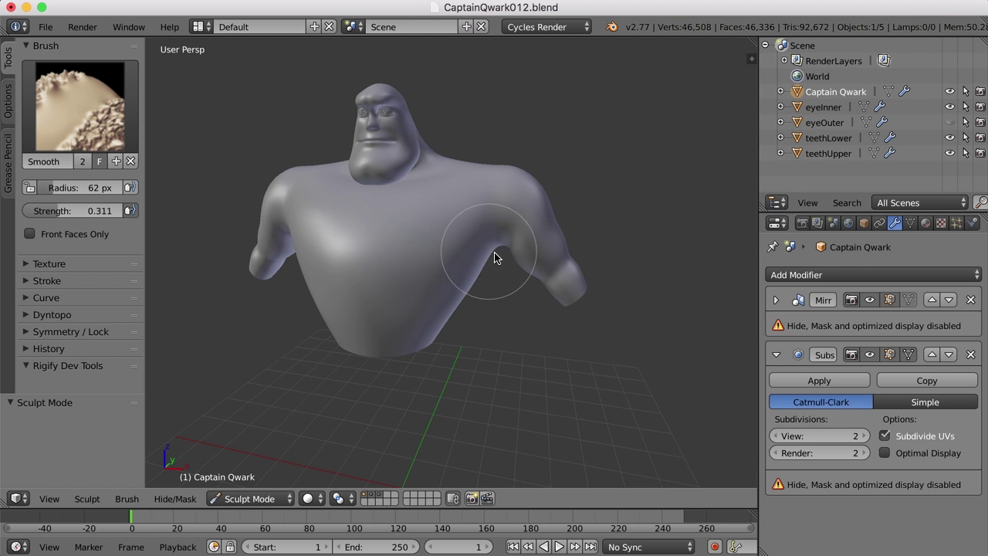
middle_click(546, 289)
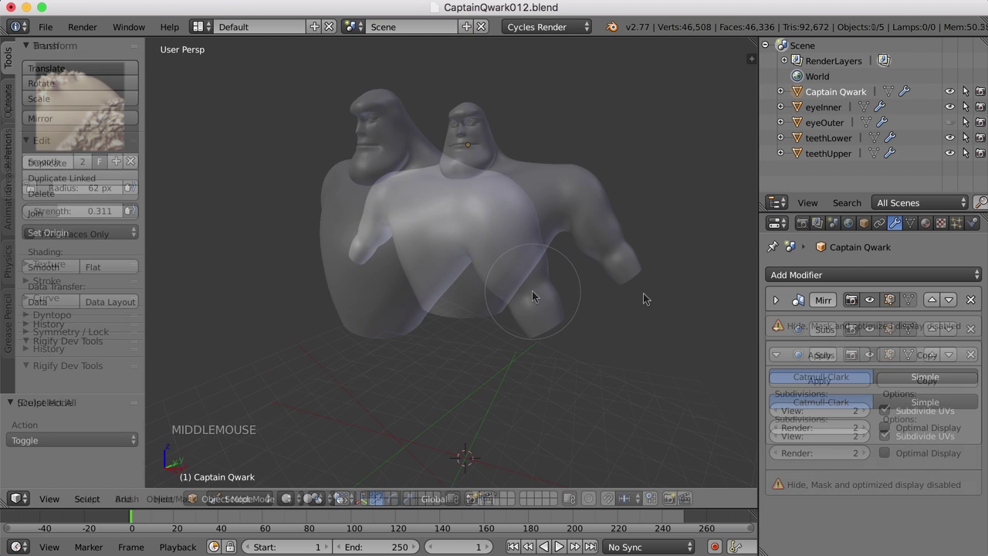
- Select the Captain Qwark body and enter Edit Mode on its vertices
middle_click(627, 293)
middle_click(373, 291)
middle_click(429, 291)
middle_click(456, 283)
middle_click(456, 285)
scroll("up", 3)
scroll("up", 3)
right_click(412, 311)
key("Tab")
- Select the armpit and underarm vertices and move them to reshape the underarm
middle_click(393, 314)
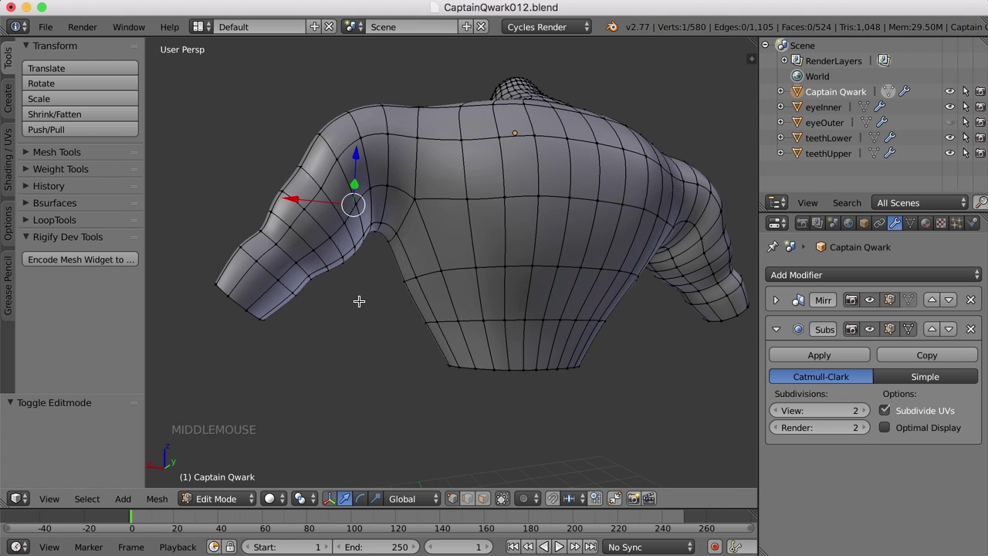
right_click(301, 260)
middle_click(348, 324)
middle_click(404, 325)
middle_click(468, 319)
middle_click(454, 274)
middle_click(448, 277)
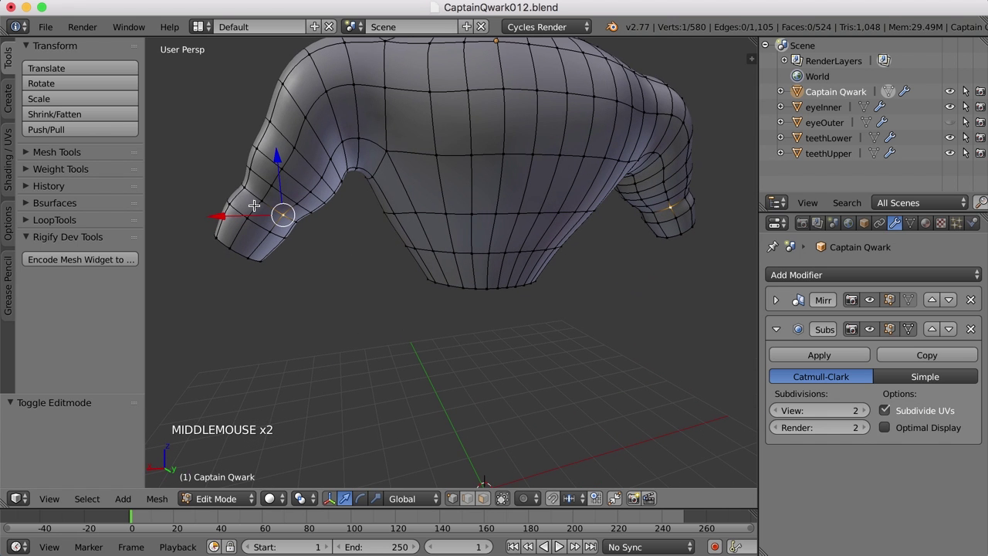
right_click(263, 197)
middle_click(305, 242)
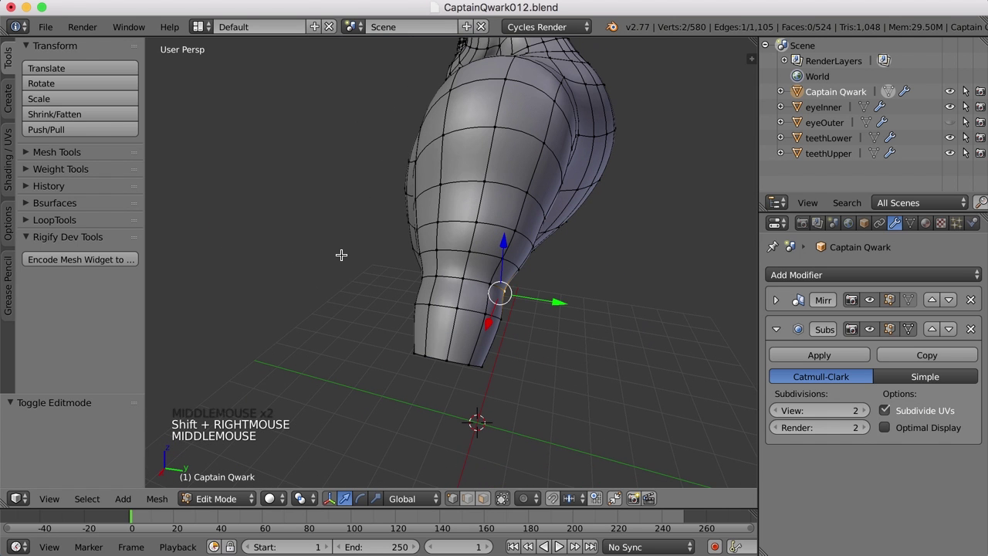
left_click(559, 298)
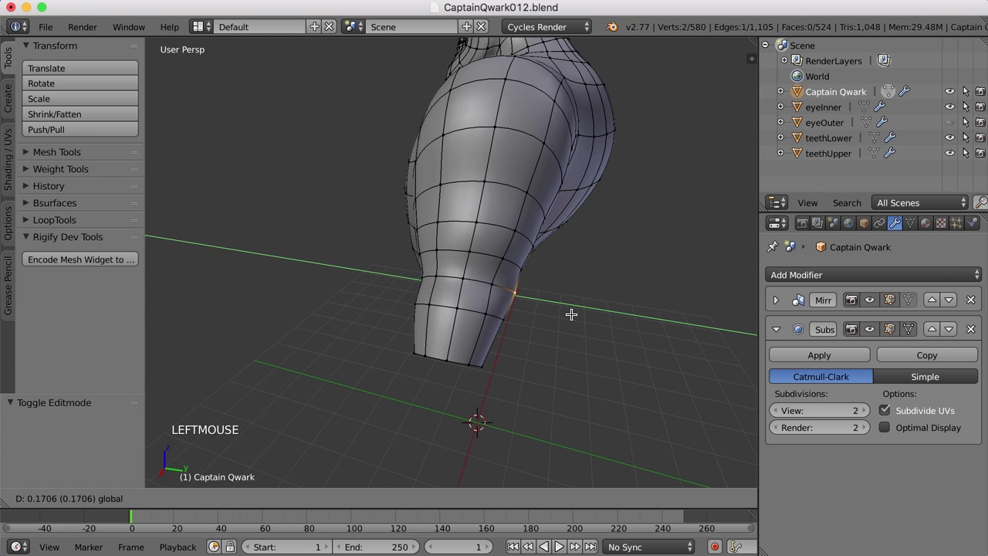
key("a")
- Preview the body outside Edit Mode, return, show wireframe and switch to face select
key("Tab")
middle_click(558, 324)
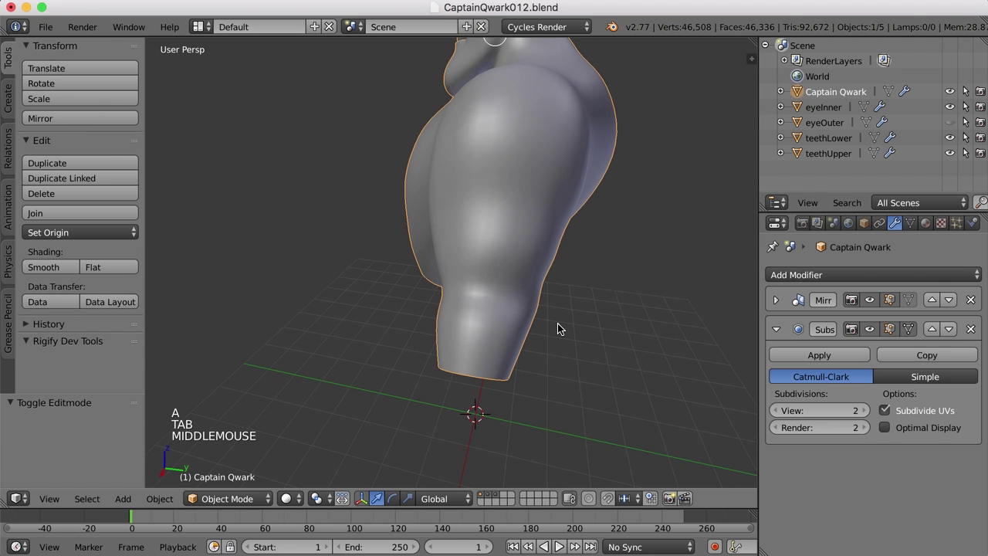
key("Tab")
middle_click(538, 318)
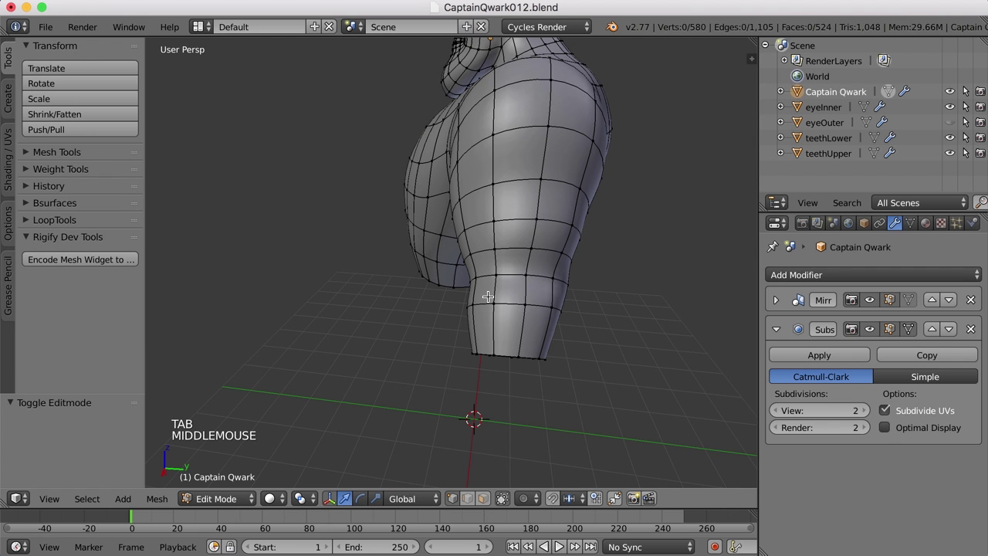
key("z")
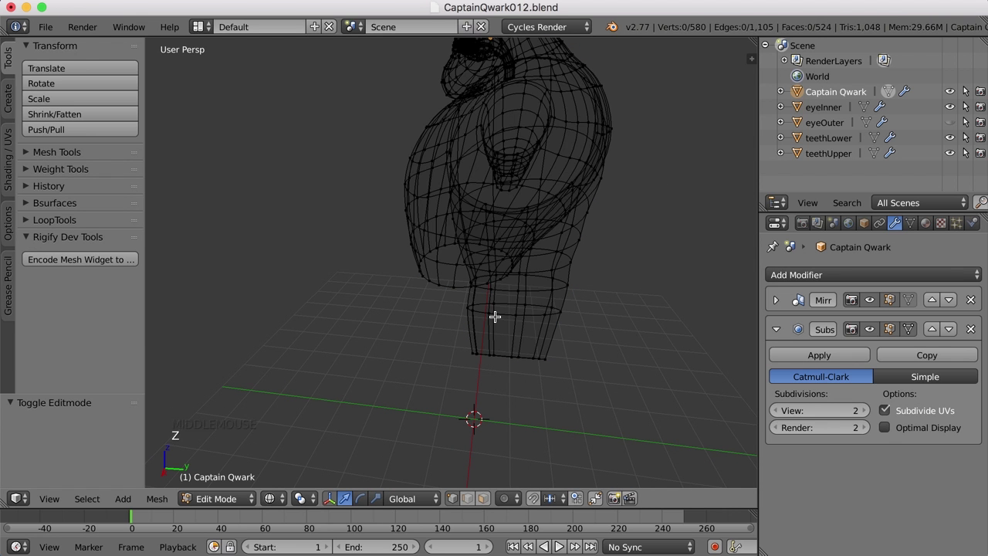
key("ctrl+Tab")
- From a front view, select the forearm faces of the arm
middle_click(494, 312)
middle_click(556, 294)
middle_click(520, 322)
middle_click(550, 300)
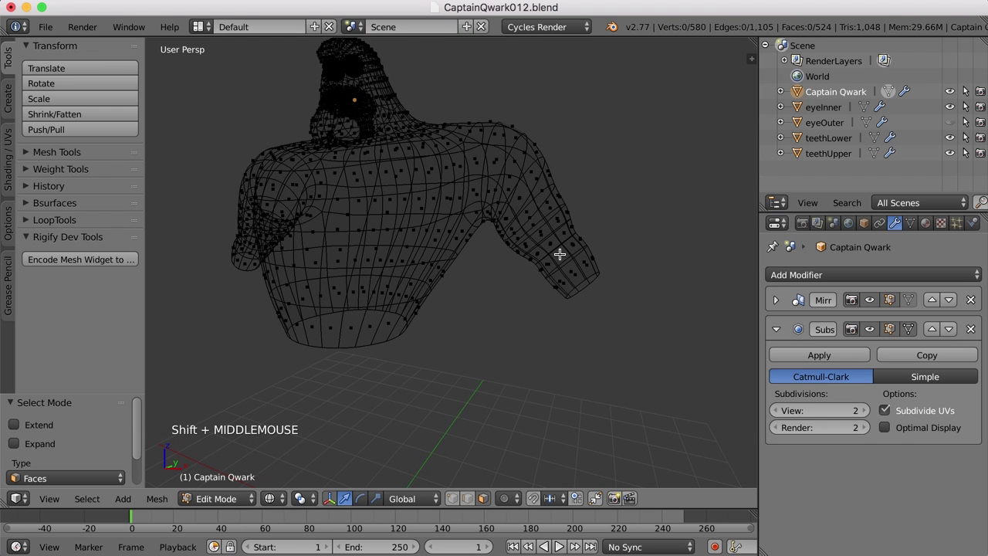
left_click(547, 254)
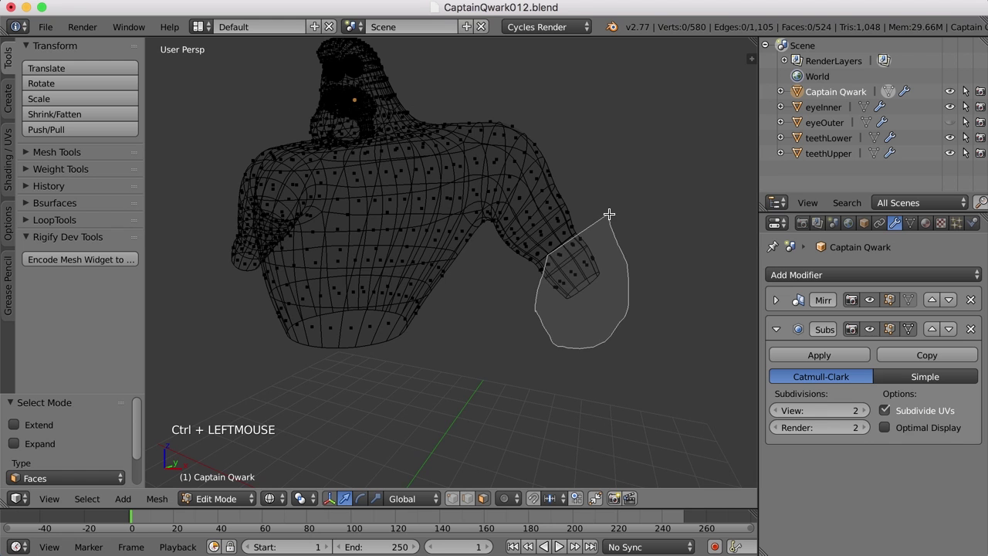
scroll("up", 3)
middle_click(628, 295)
key("z")
scroll("up", 3)
scroll("up", 3)
right_click(685, 261)
right_click(710, 262)
middle_click(709, 267)
scroll("down", 3)
- Rotate the forearm about 9 degrees to bend the elbow and nudge it into place
key("r")
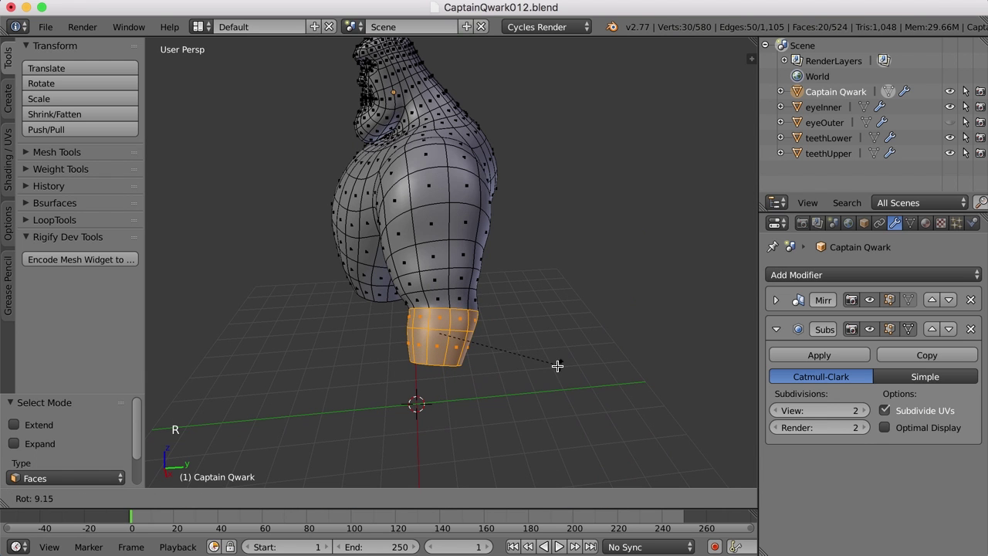
left_click(559, 365)
key("g")
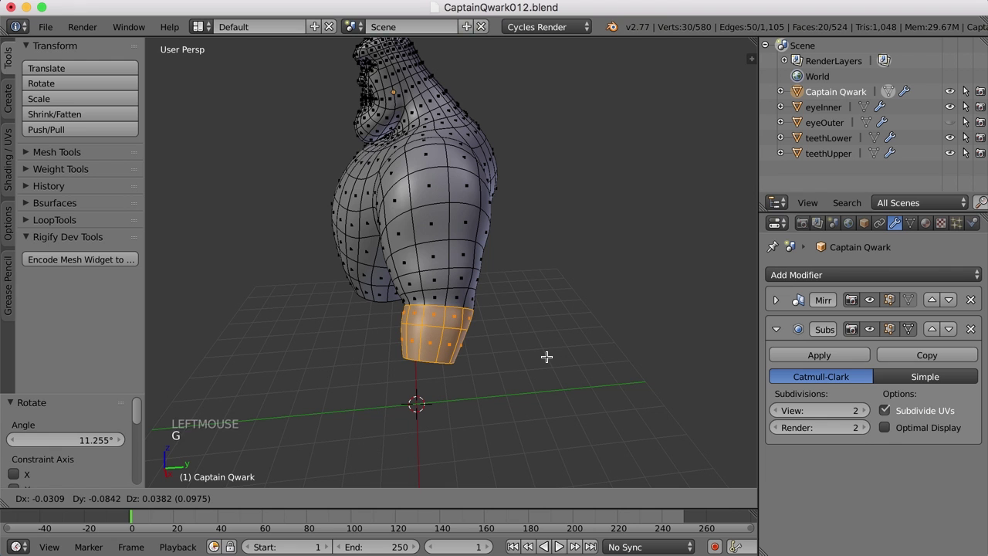
left_click(549, 353)
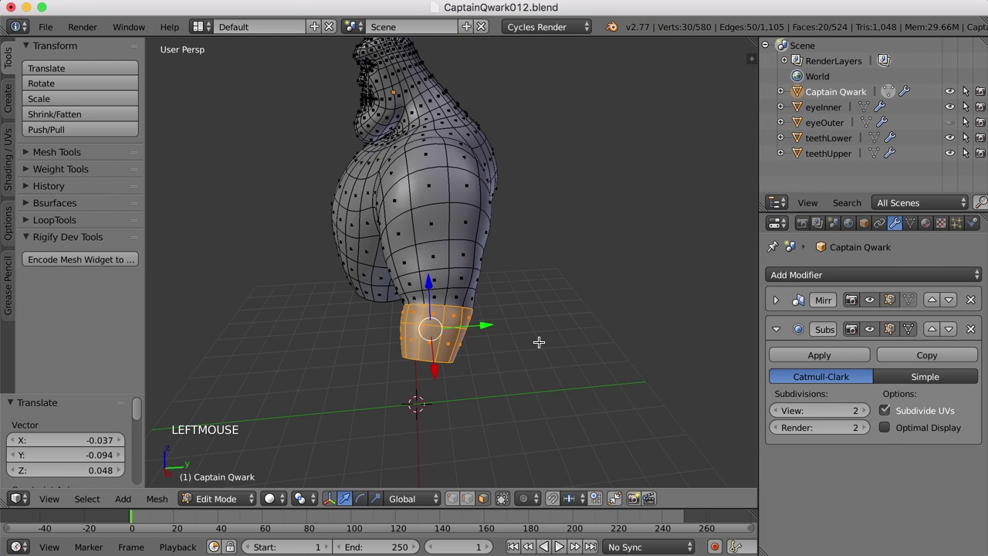
- Switch to edge select and leave Edit Mode to preview the bent arm
scroll("up", 3)
key("ctrl+Tab")
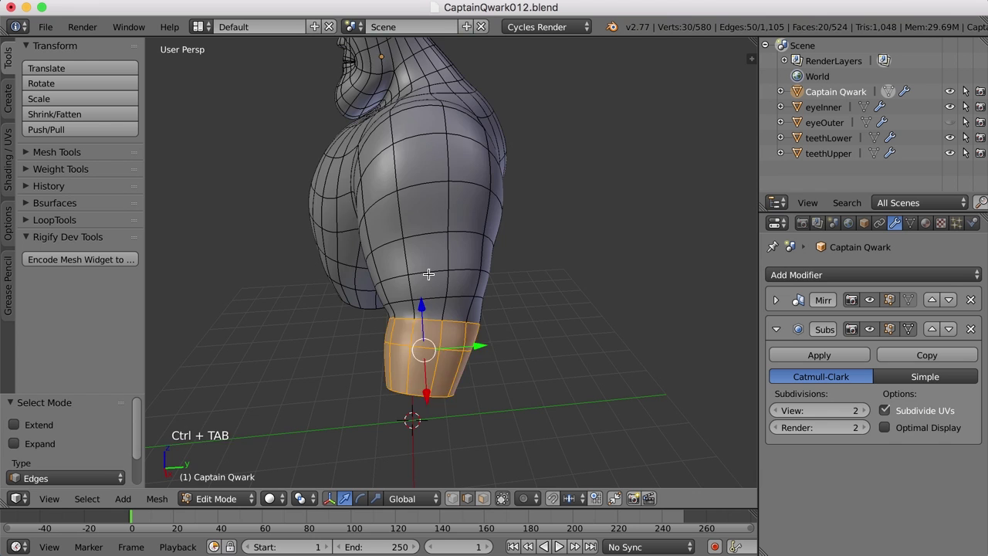
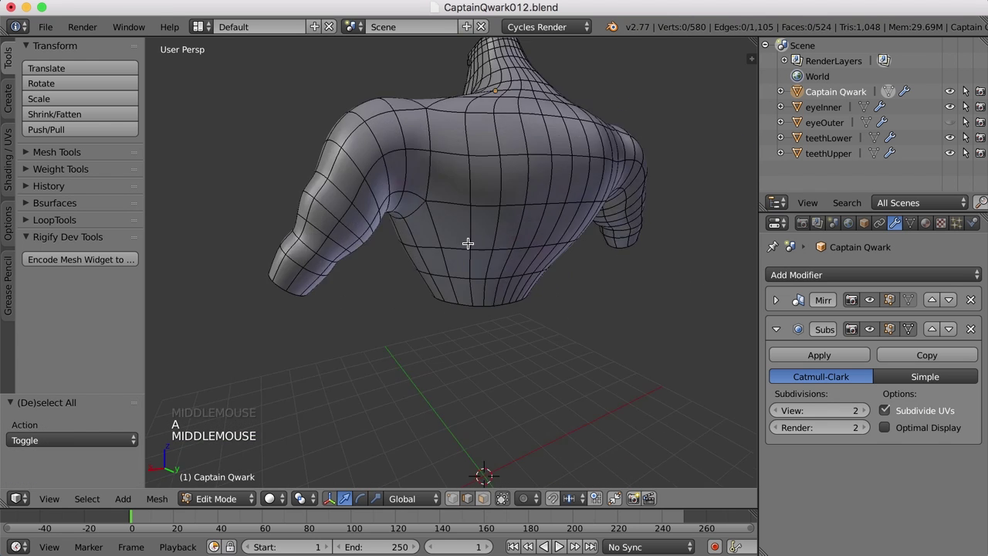
middle_click(499, 282)
key("Tab")
middle_click(497, 301)
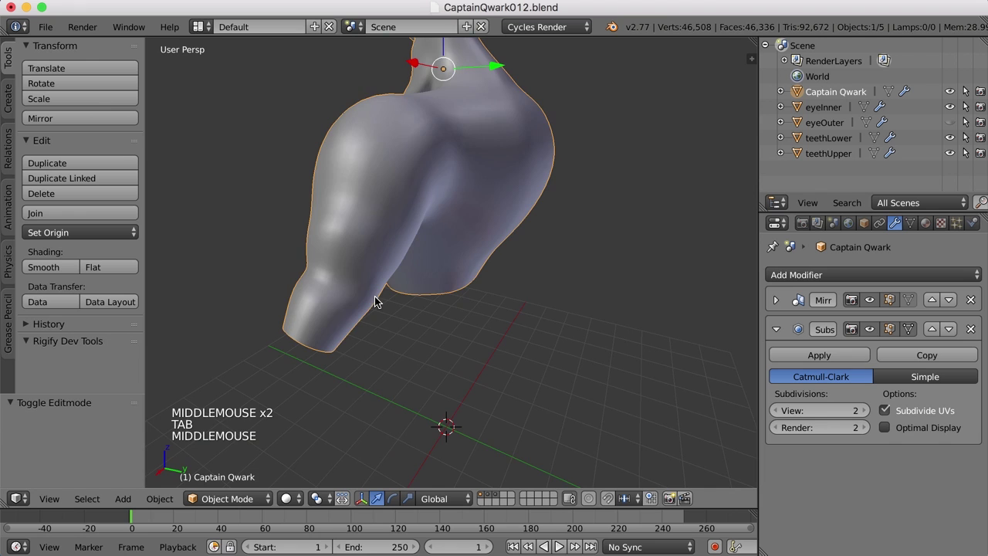
- Re-enter Edit Mode and select individual underarm vertices around the armpit
middle_click(396, 309)
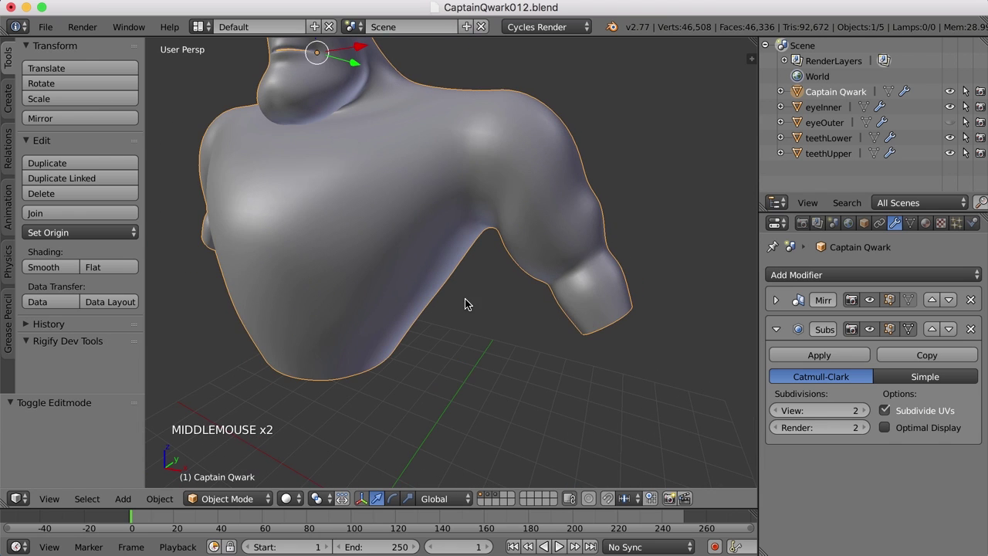
key("Tab")
middle_click(613, 293)
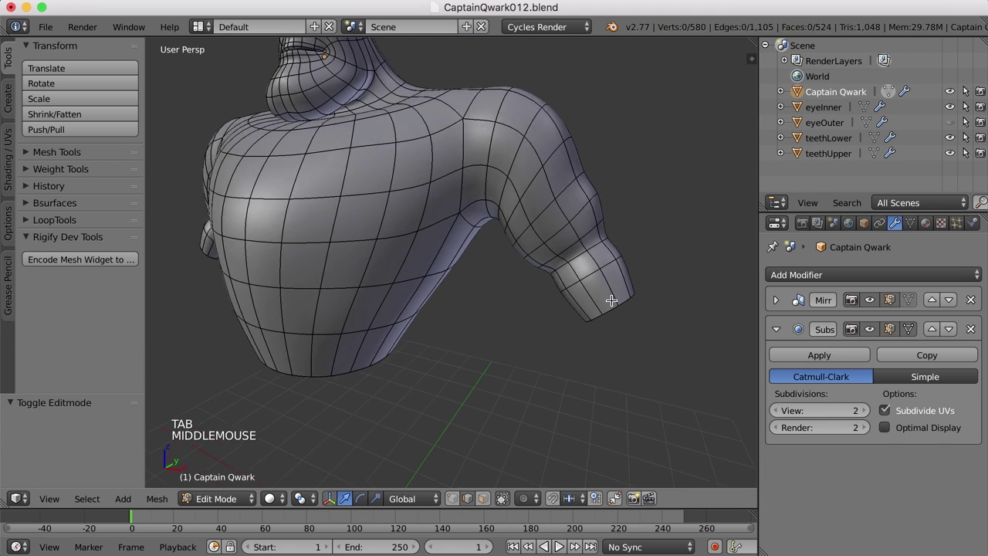
right_click(580, 177)
middle_click(578, 195)
scroll("up", 3)
key("ctrl+Tab")
right_click(505, 141)
middle_click(526, 166)
left_click(539, 128)
left_click(572, 147)
scroll("down", 3)
middle_click(531, 160)
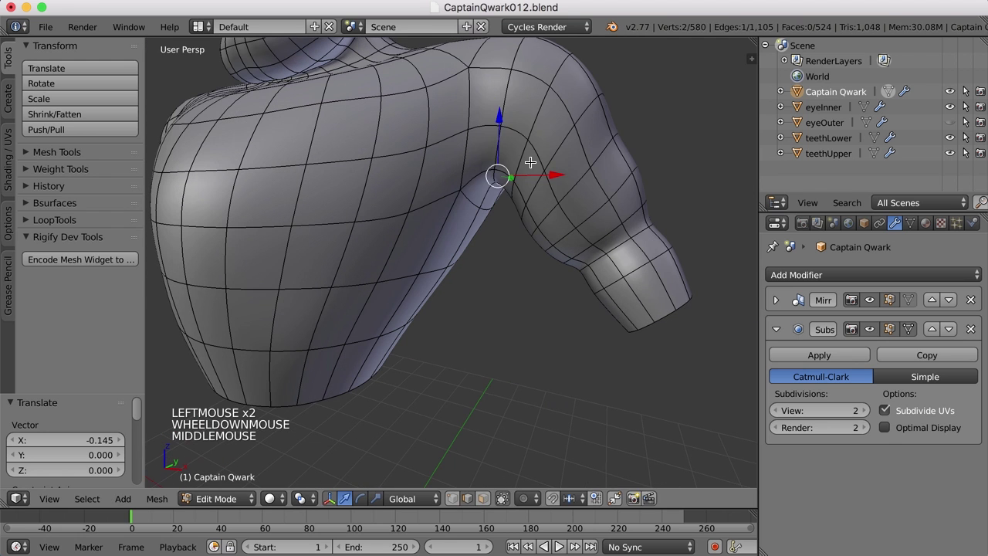
- Move the selected underarm vertex and preview the result outside Edit Mode
left_click(501, 113)
key("a")
key("Tab")
scroll("down", 3)
middle_click(558, 226)
key("Tab")
scroll("up", 3)
middle_click(490, 206)
- Move two more underarm vertices, then select the armpit corner vertex
right_click(409, 260)
left_click(452, 232)
right_click(429, 270)
left_click(470, 246)
middle_click(494, 351)
right_click(484, 229)
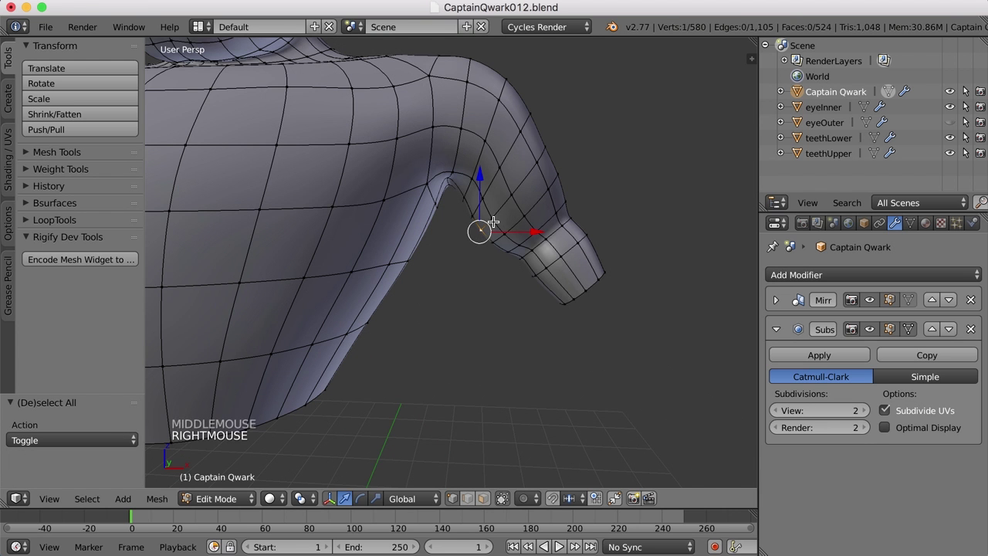
middle_click(503, 289)
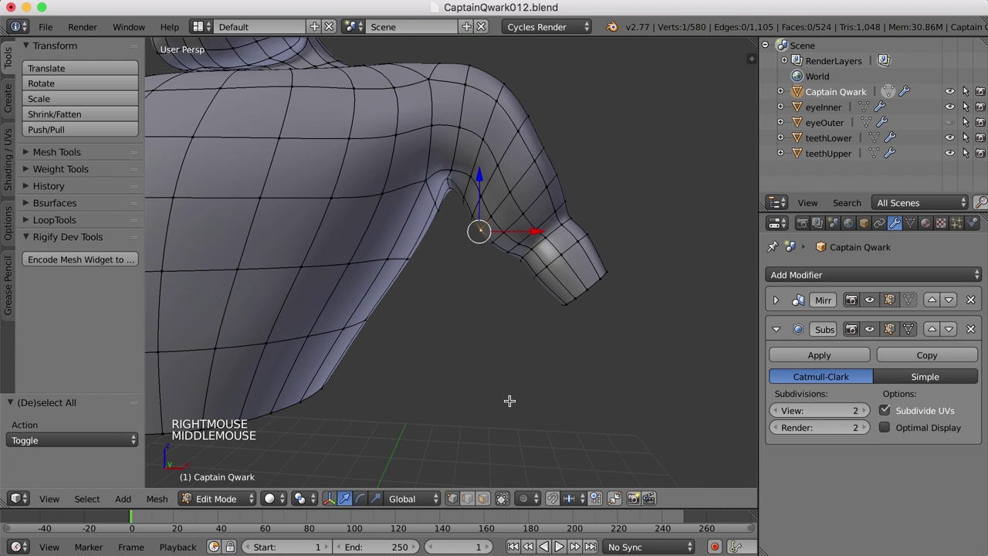
- Enable Proportional Editing and trial-move the armpit vertex with smooth falloff, size 0.91
left_click(534, 501)
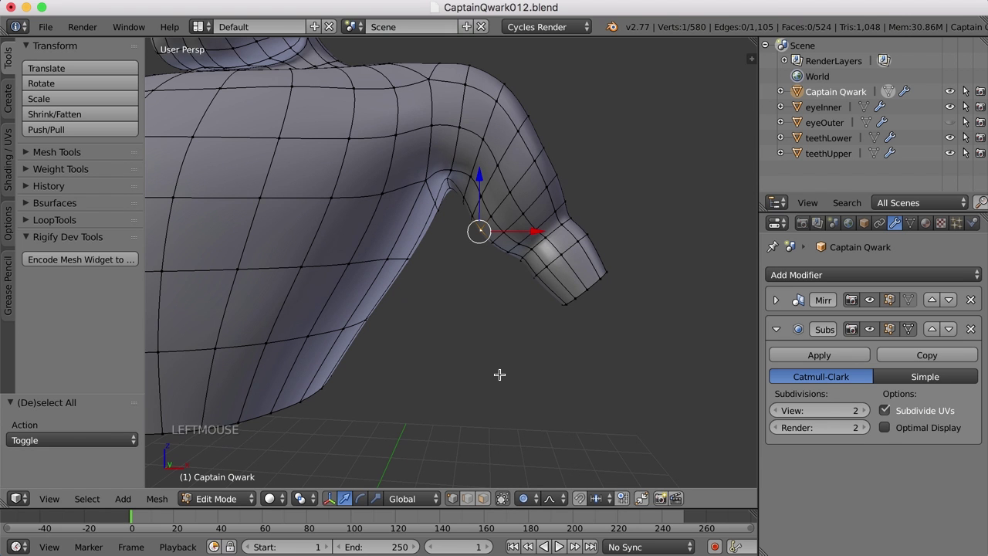
key("g")
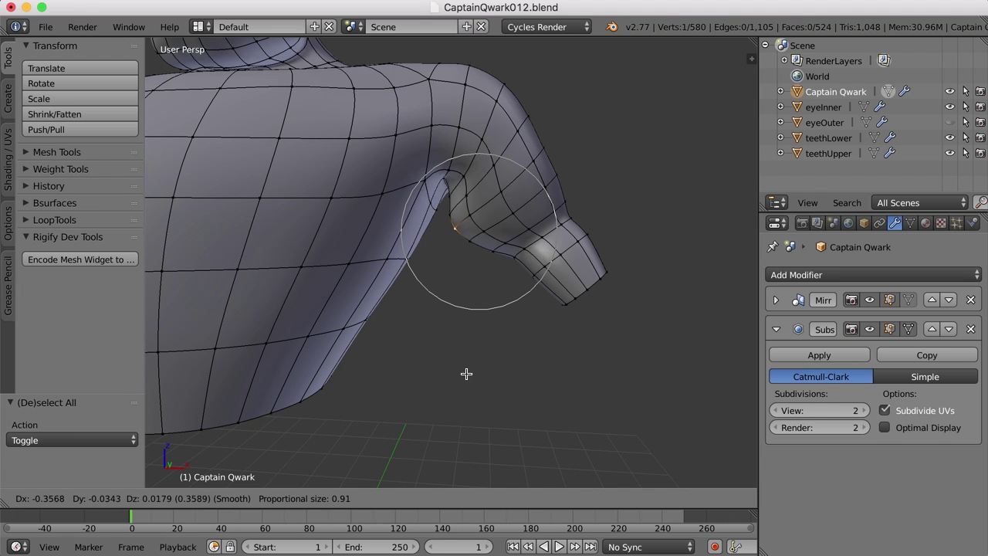
right_click(493, 360)
left_click(530, 501)
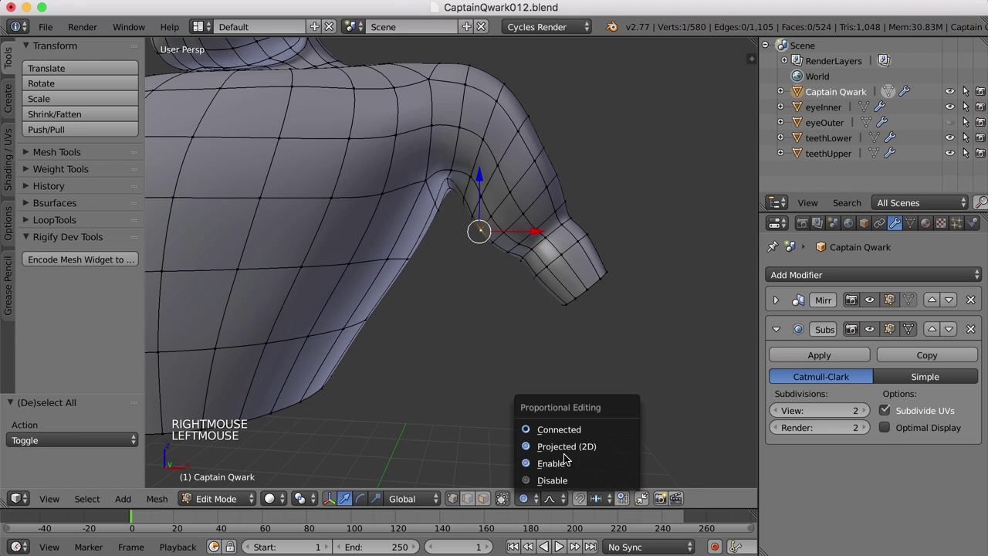